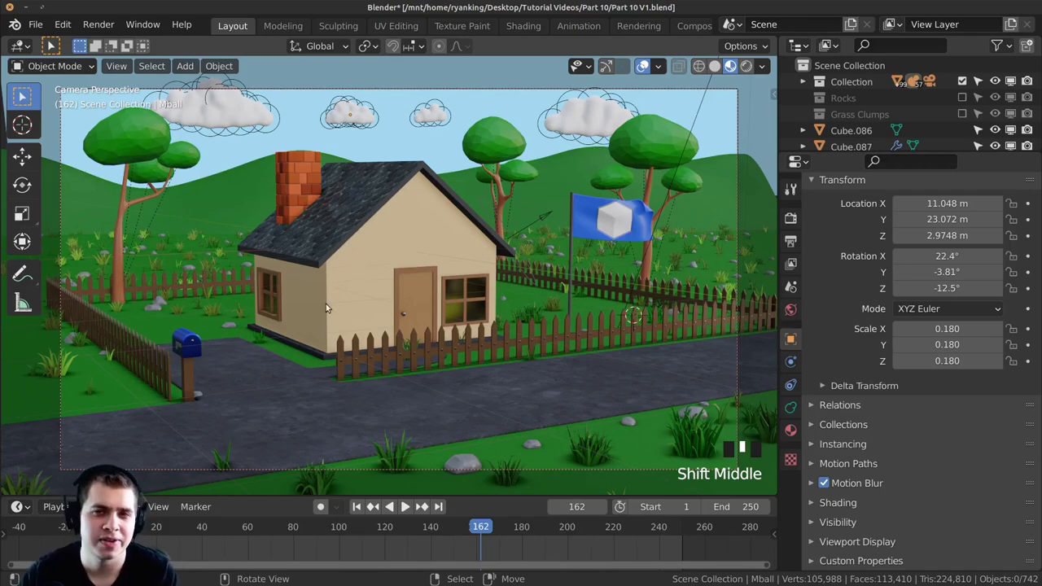
Bring up the shading pie menu and try the rendered preview of the house scene
{"action": "left_click_drag", "start_coordinate": [395, 221], "coordinate": [431, 265]}
{"action": "key", "text": "z"}
{"action": "key", "text": "z"}
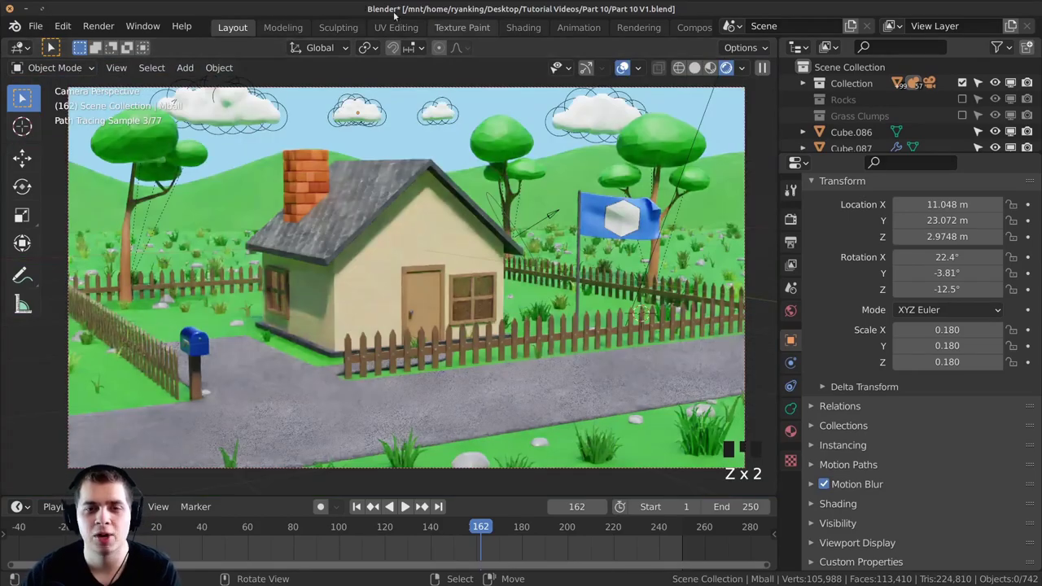
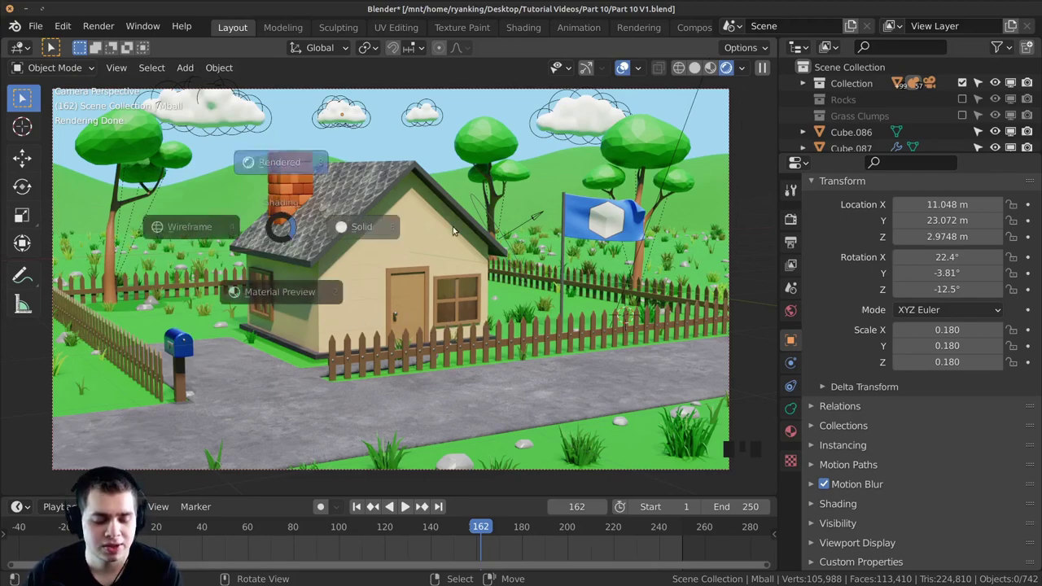
Switch to solid shading and select the empty near the front door
{"action": "key", "text": "z"}
{"action": "key", "text": "z"}
{"action": "scroll", "scroll_direction": "up", "scroll_amount": 3}
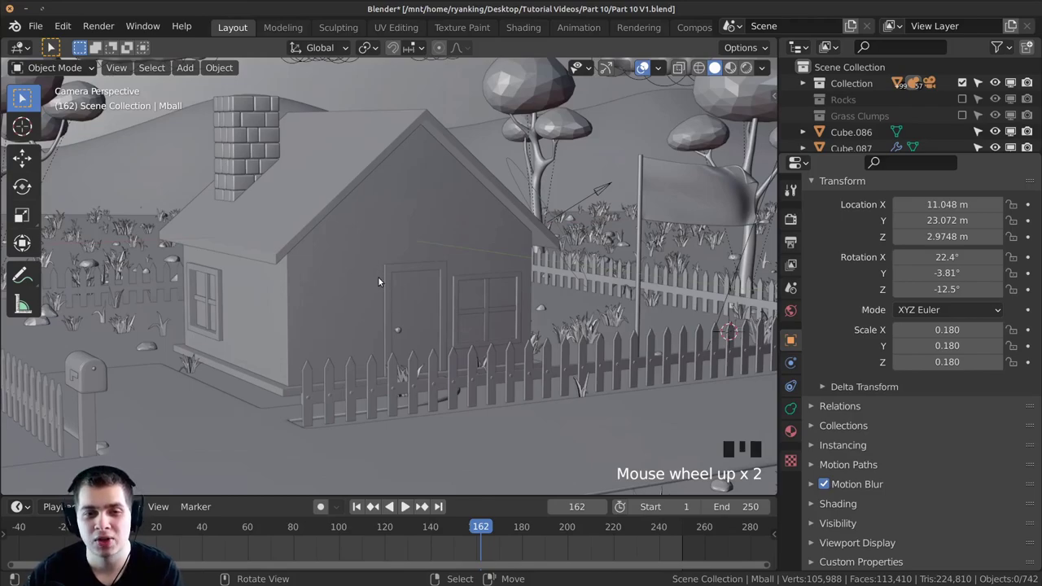
{"action": "left_click", "coordinate": [384, 278]}
{"action": "left_click_drag", "start_coordinate": [412, 294], "coordinate": [434, 305]}
{"action": "scroll", "scroll_direction": "up", "scroll_amount": 3}
{"action": "left_click_drag", "start_coordinate": [440, 283], "coordinate": [506, 215]}
{"action": "left_click_drag", "start_coordinate": [566, 275], "coordinate": [533, 271]}
{"action": "scroll", "scroll_direction": "up", "scroll_amount": 3}
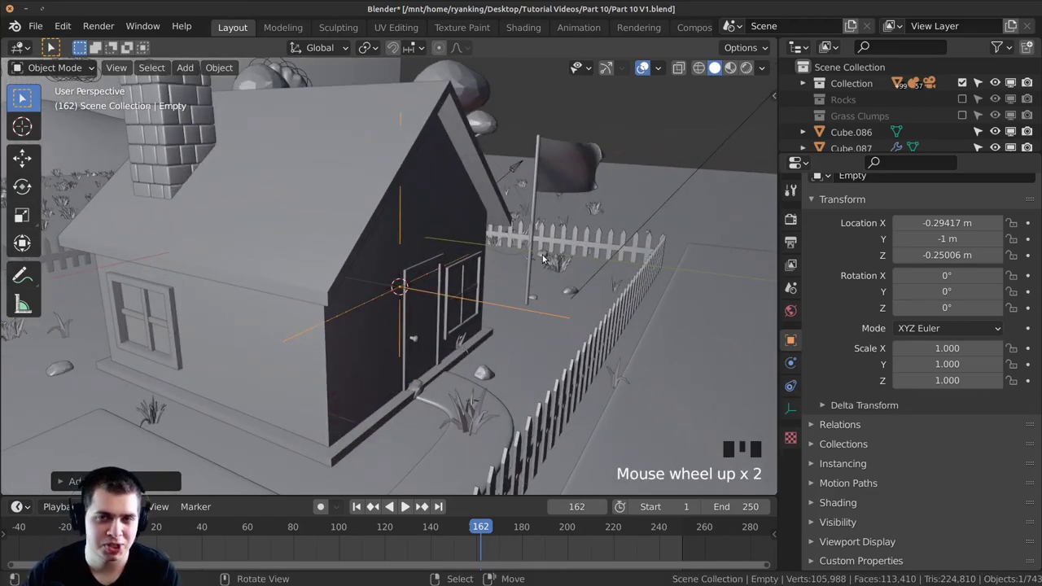
Move the empty so it sits right at the house's front door
{"action": "key", "text": "s"}
{"action": "key", "text": "g"}
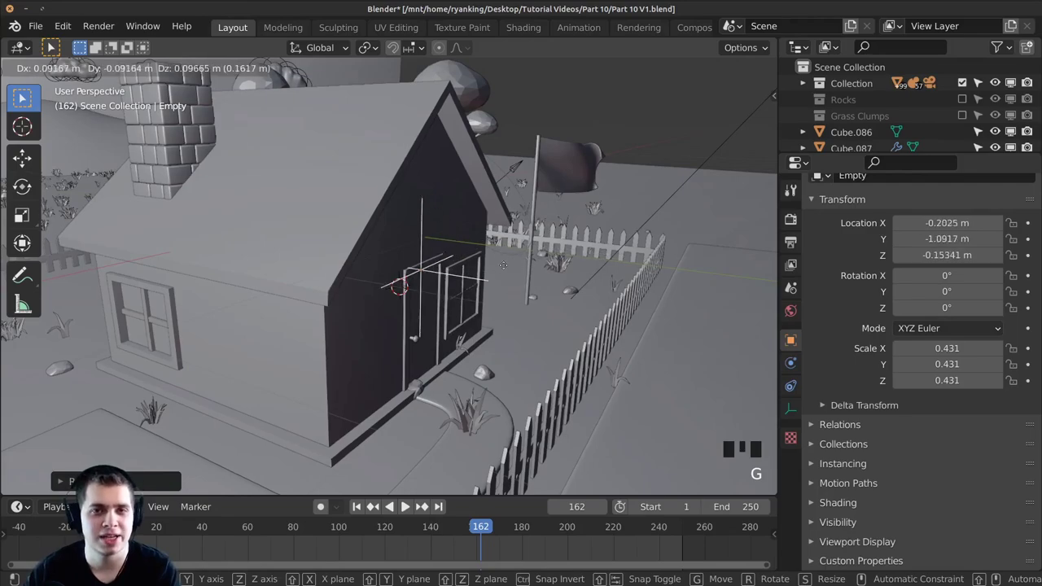
{"action": "scroll", "scroll_direction": "up", "scroll_amount": 3}
{"action": "middle_click", "coordinate": [523, 278]}
{"action": "scroll", "scroll_direction": "down", "scroll_amount": 3}
{"action": "scroll", "scroll_direction": "down", "scroll_amount": 3}
{"action": "left_click_drag", "start_coordinate": [508, 316], "coordinate": [425, 254]}
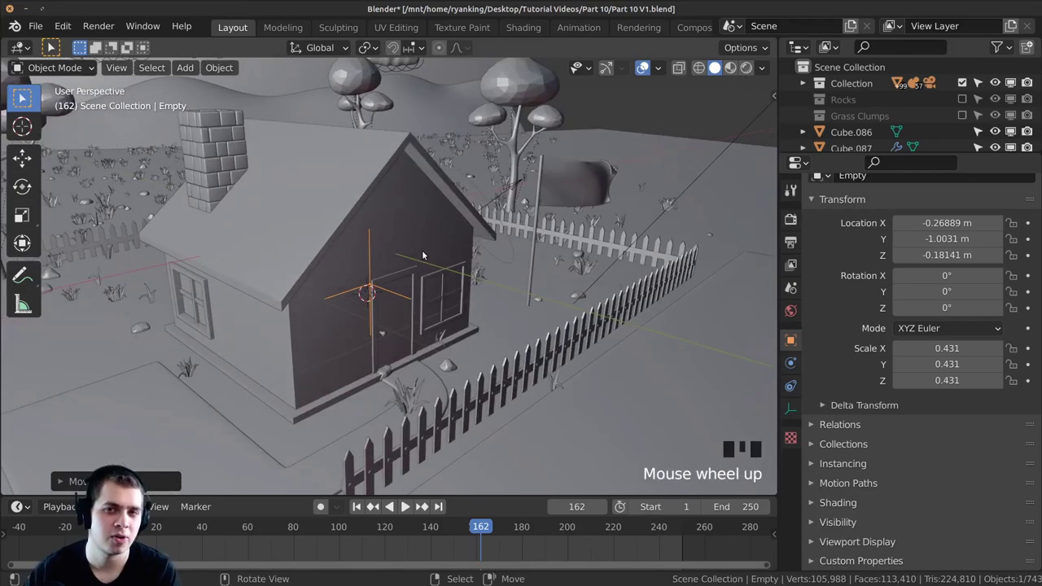
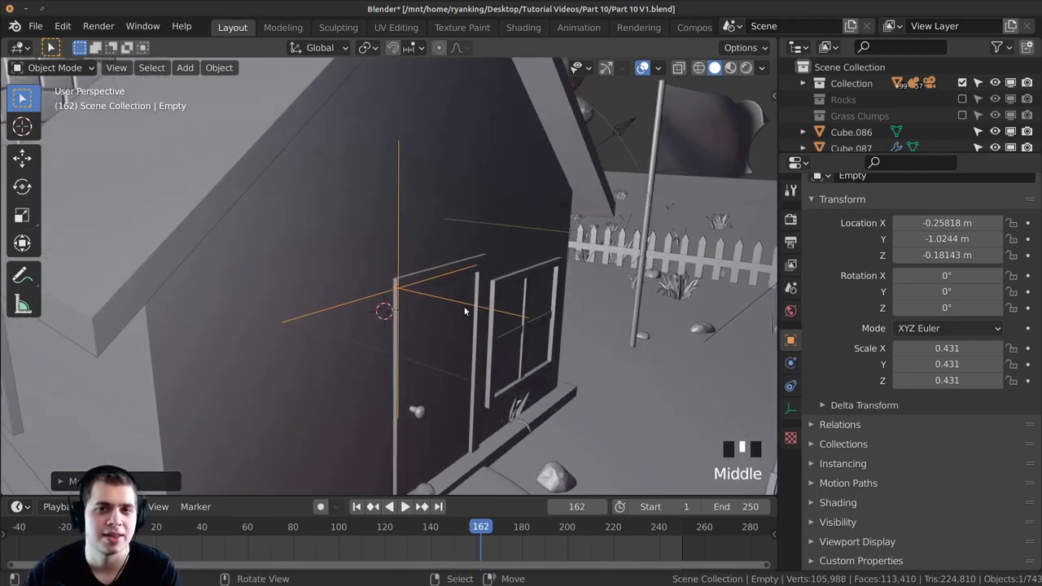
Orbit around the empty to check its position, then return to the camera view
{"action": "scroll", "scroll_direction": "down", "scroll_amount": 3}
{"action": "left_click_drag", "start_coordinate": [591, 252], "coordinate": [579, 278]}
{"action": "scroll", "scroll_direction": "down", "scroll_amount": 3}
{"action": "left_click_drag", "start_coordinate": [686, 332], "coordinate": [831, 396]}
{"action": "left_click_drag", "start_coordinate": [831, 396], "coordinate": [529, 316]}
{"action": "key", "text": "KP_0"}
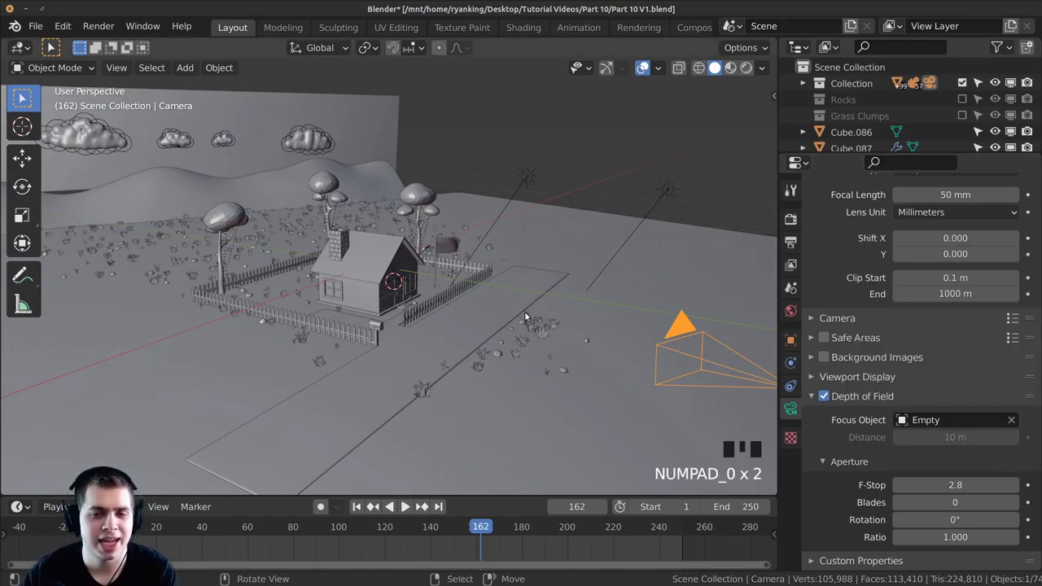
Look through the scene camera at the house front with the focus empty
{"action": "key", "text": "KP_0"}
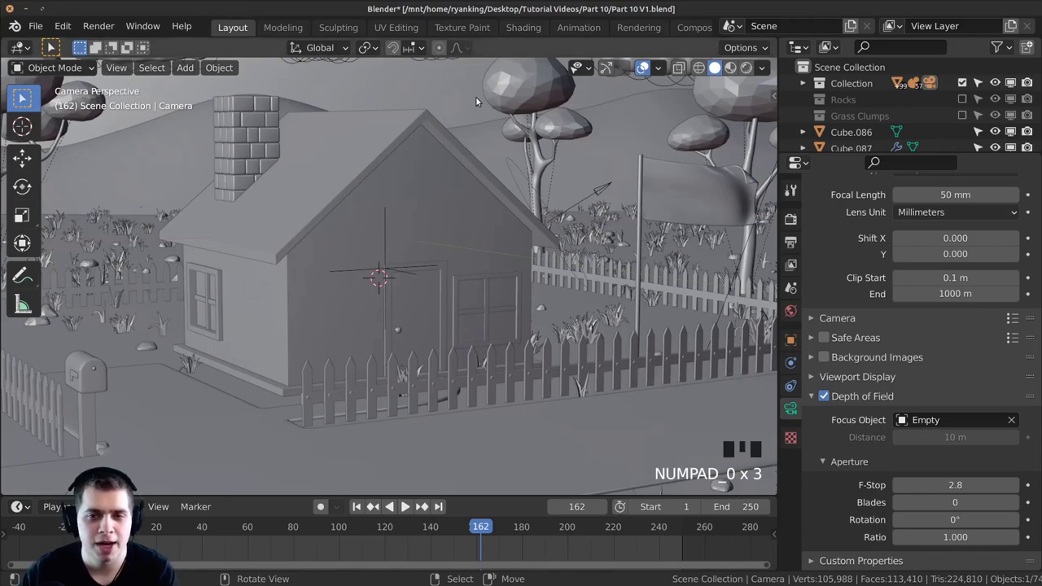
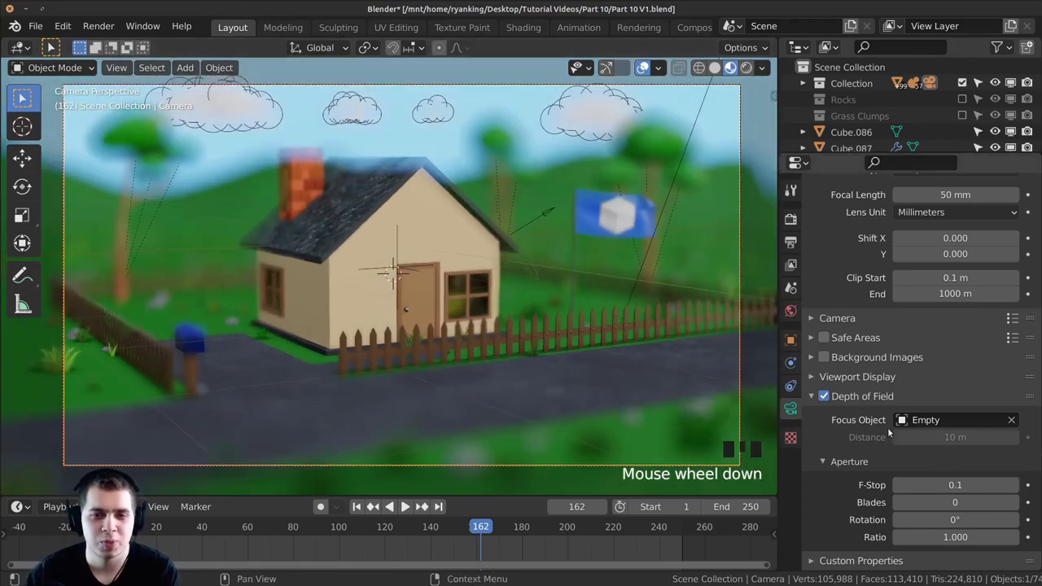
Switch to rendered shading and inspect the blurred foreground road up close
{"action": "left_click_drag", "start_coordinate": [995, 469], "coordinate": [692, 268]}
{"action": "key", "text": "z"}
{"action": "left_click_drag", "start_coordinate": [664, 259], "coordinate": [508, 350]}
{"action": "scroll", "scroll_direction": "up", "scroll_amount": 3}
{"action": "middle_click", "coordinate": [537, 298]}
{"action": "scroll", "scroll_direction": "up", "scroll_amount": 3}
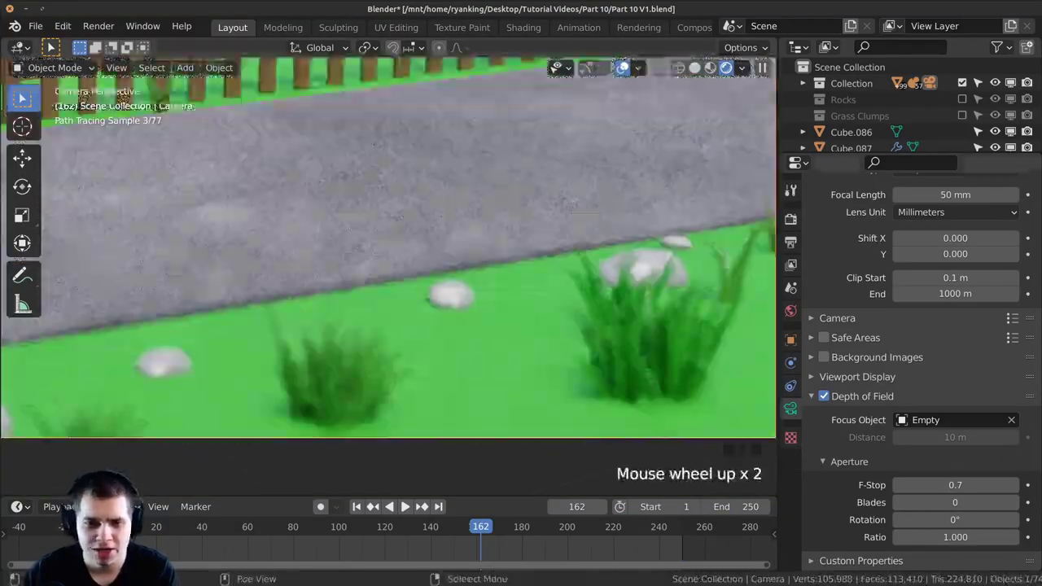
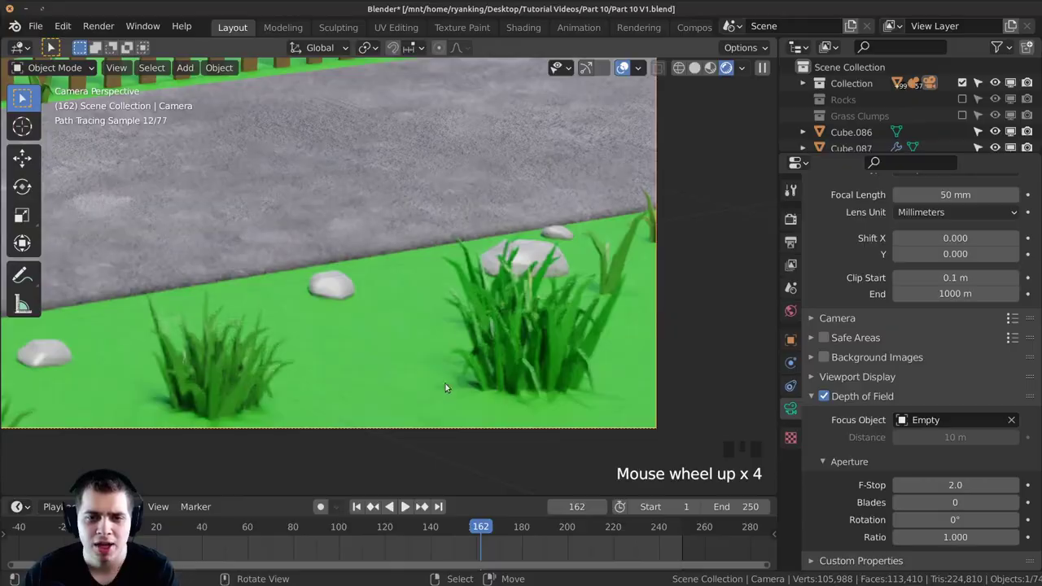
Raise the camera's F-Stop so the background blur becomes only slight
{"action": "scroll", "scroll_direction": "down", "scroll_amount": 3}
{"action": "middle_click", "coordinate": [324, 280]}
{"action": "scroll", "scroll_direction": "down", "scroll_amount": 3}
{"action": "left_click_drag", "start_coordinate": [296, 320], "coordinate": [361, 381]}
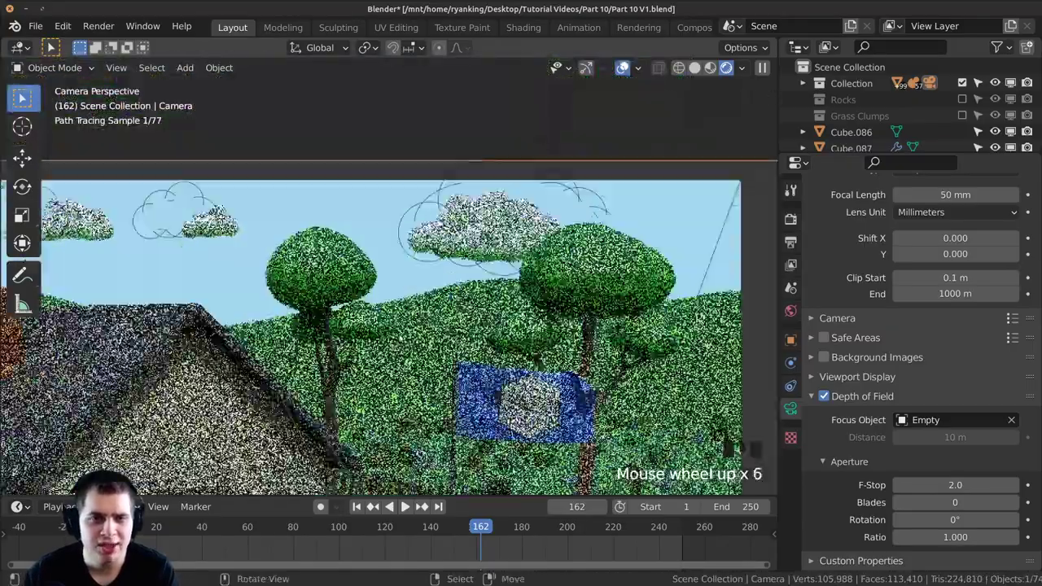
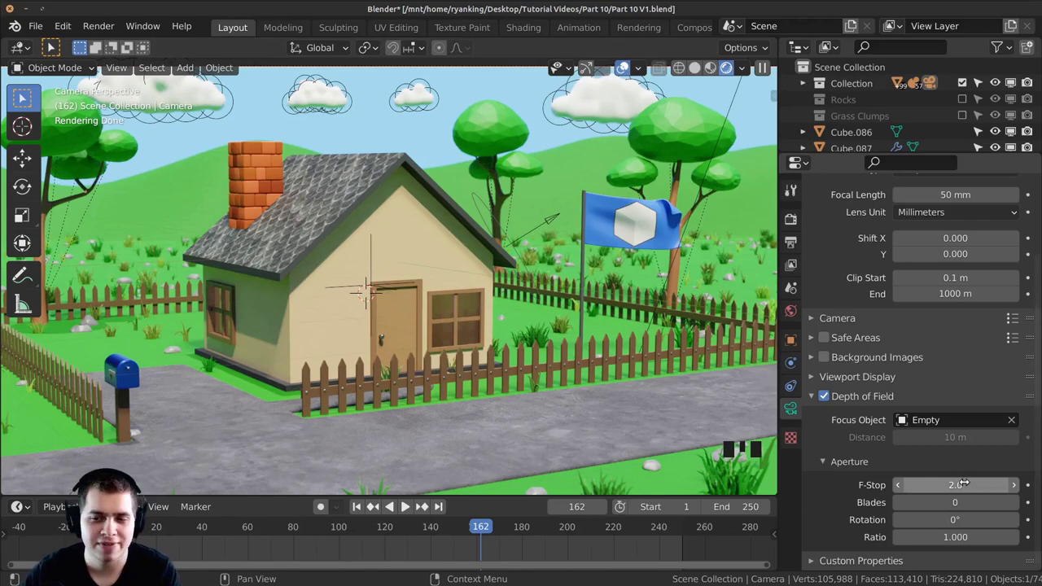
Return to full camera framing and orbit around the house to view the lighting
{"action": "key", "text": "t"}
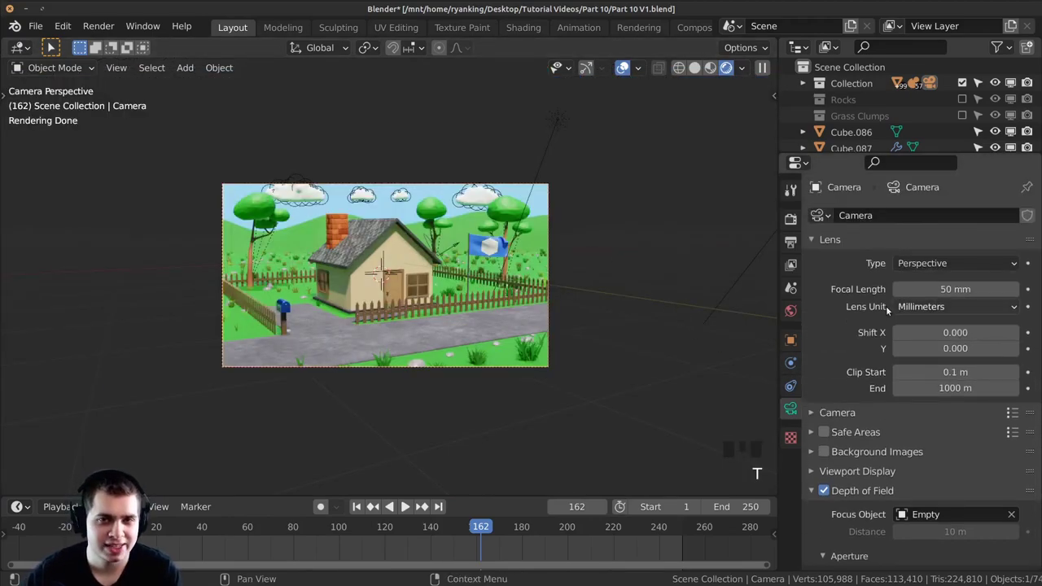
{"action": "scroll", "scroll_direction": "up", "scroll_amount": 3}
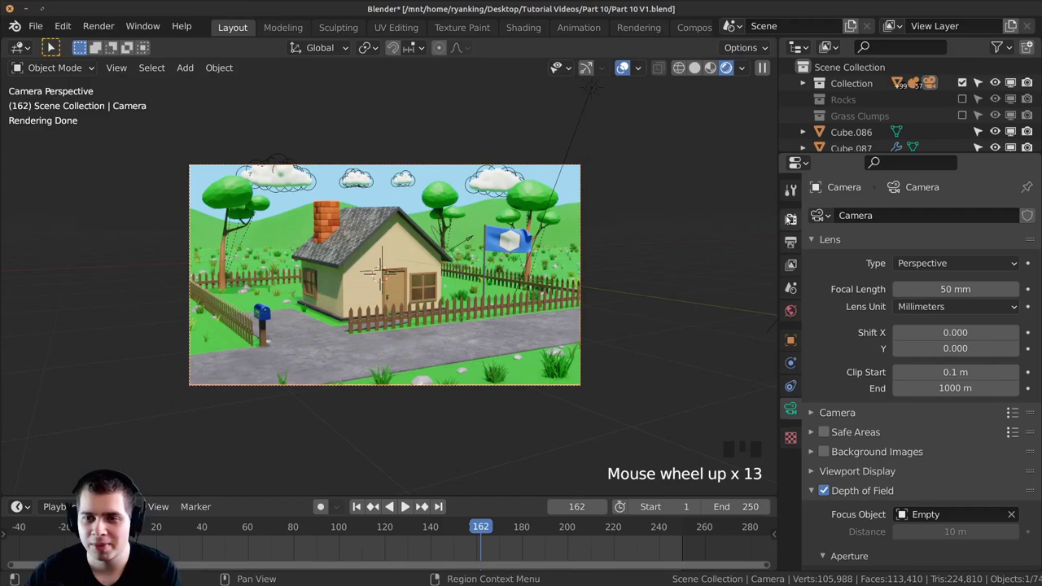
{"action": "left_click_drag", "start_coordinate": [788, 216], "coordinate": [656, 315]}
{"action": "scroll", "scroll_direction": "down", "scroll_amount": 3}
{"action": "left_click_drag", "start_coordinate": [624, 335], "coordinate": [637, 324]}
{"action": "scroll", "scroll_direction": "up", "scroll_amount": 3}
{"action": "left_click_drag", "start_coordinate": [641, 301], "coordinate": [513, 328]}
{"action": "scroll", "scroll_direction": "up", "scroll_amount": 3}
Navigate to the Sun light and select it to adjust the lighting direction
{"action": "scroll", "scroll_direction": "up", "scroll_amount": 3}
{"action": "left_click_drag", "start_coordinate": [485, 249], "coordinate": [346, 293]}
{"action": "scroll", "scroll_direction": "up", "scroll_amount": 3}
{"action": "right_click", "coordinate": [304, 271]}
{"action": "scroll", "scroll_direction": "down", "scroll_amount": 3}
{"action": "left_click_drag", "start_coordinate": [420, 255], "coordinate": [487, 209]}
{"action": "scroll", "scroll_direction": "down", "scroll_amount": 3}
Rotate the Sun light to change the light angle and orbit above the yard to see the plot
{"action": "key", "text": "r"}
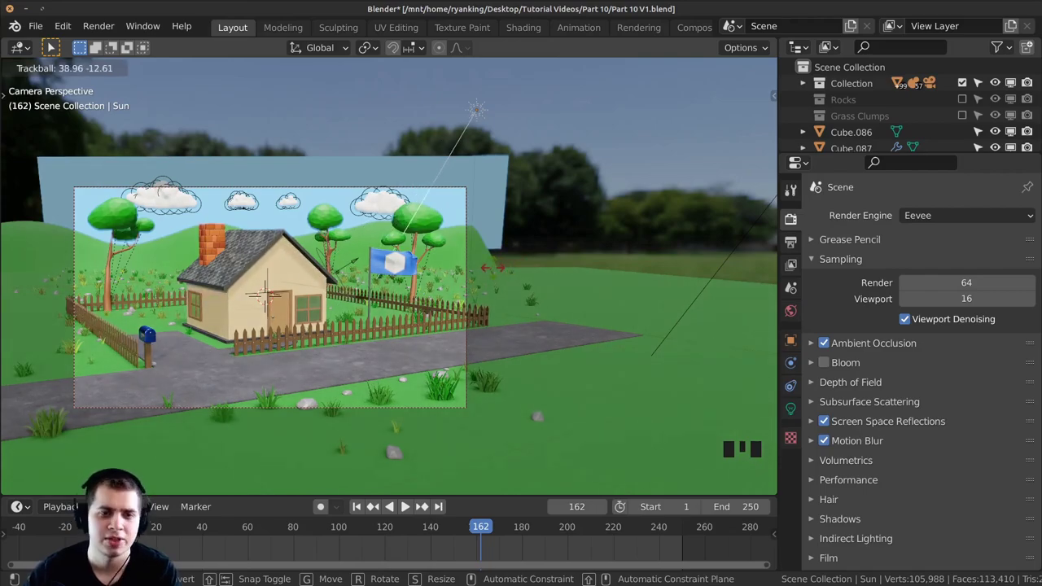
{"action": "scroll", "scroll_direction": "down", "scroll_amount": 3}
{"action": "left_click_drag", "start_coordinate": [398, 199], "coordinate": [364, 220]}
{"action": "scroll", "scroll_direction": "down", "scroll_amount": 3}
{"action": "left_click_drag", "start_coordinate": [390, 196], "coordinate": [446, 210]}
{"action": "scroll", "scroll_direction": "up", "scroll_amount": 3}
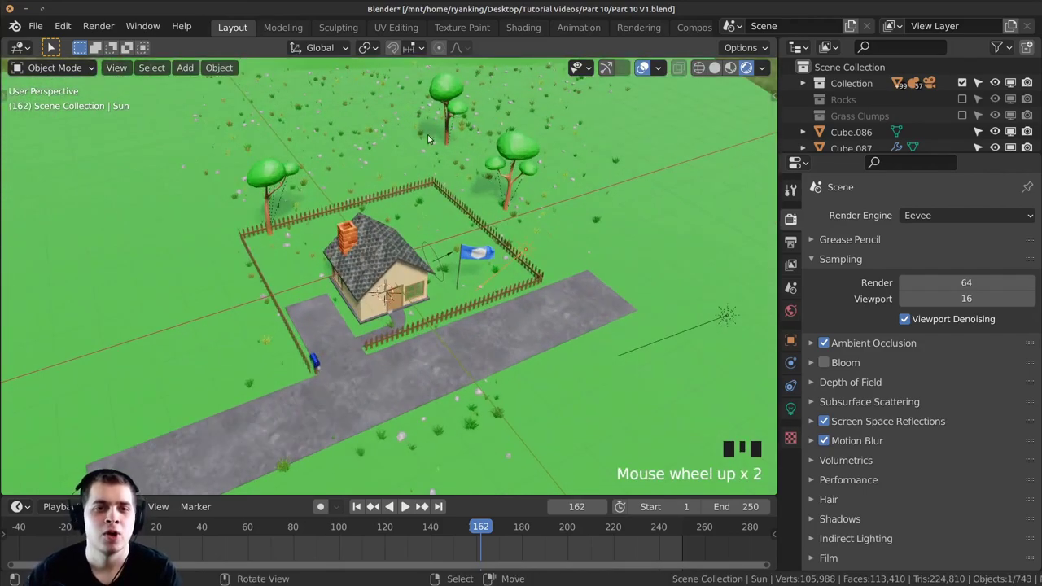
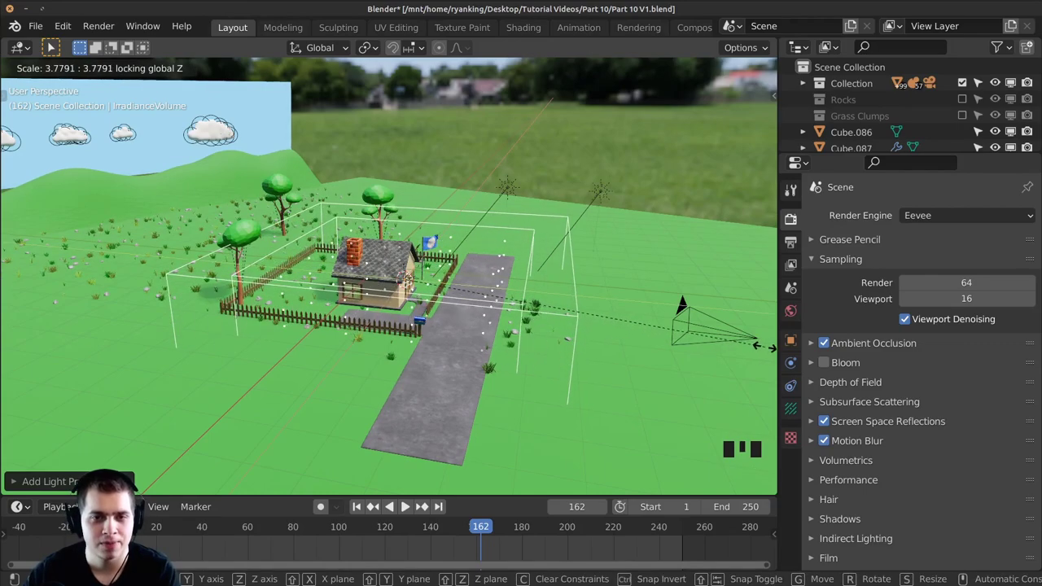
Confirm the irradiance volume's size and scroll through the render settings panels
{"action": "key", "text": "s"}
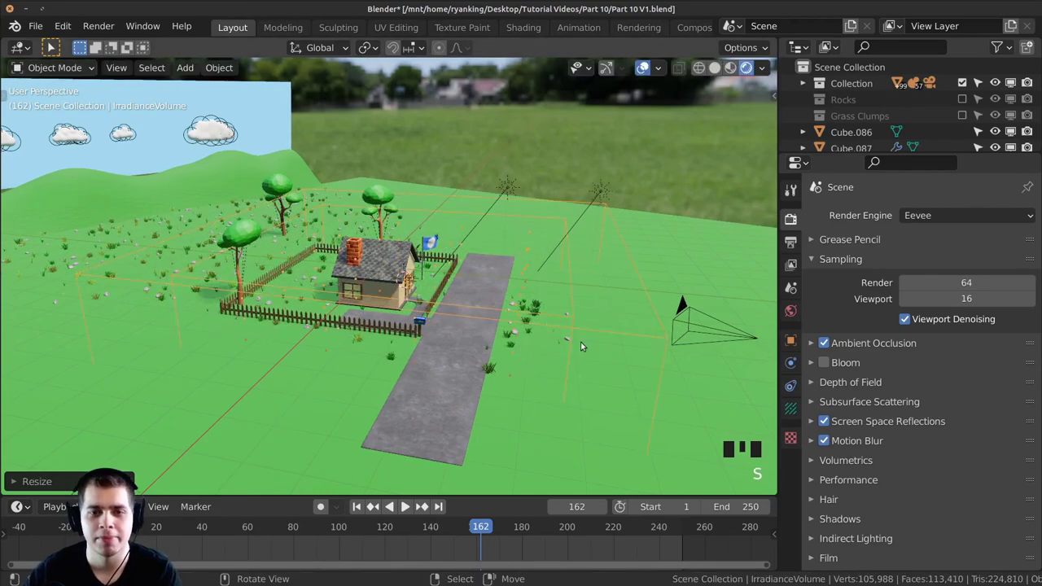
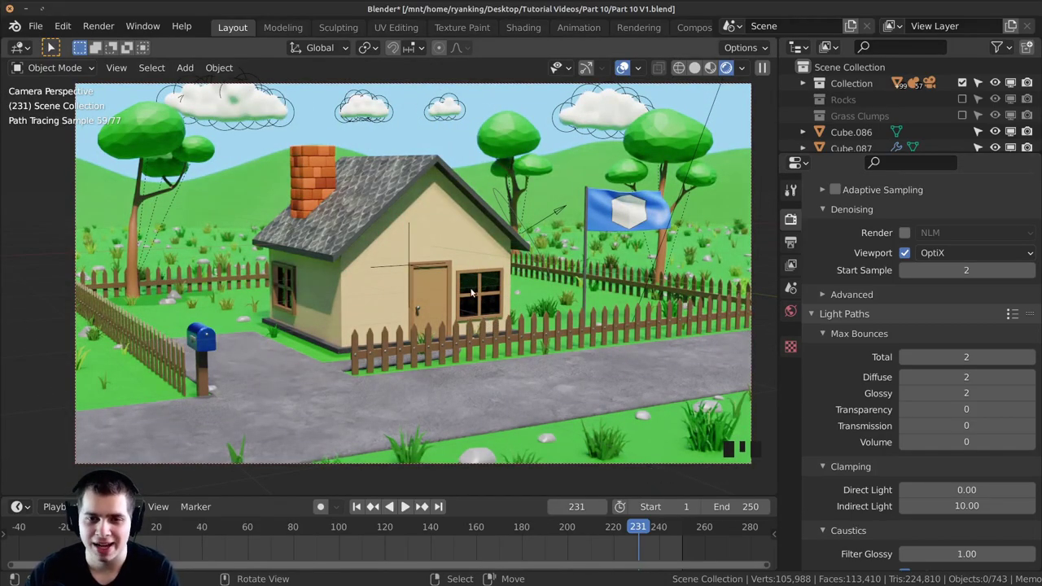
{"action": "scroll", "scroll_direction": "down", "scroll_amount": 3}
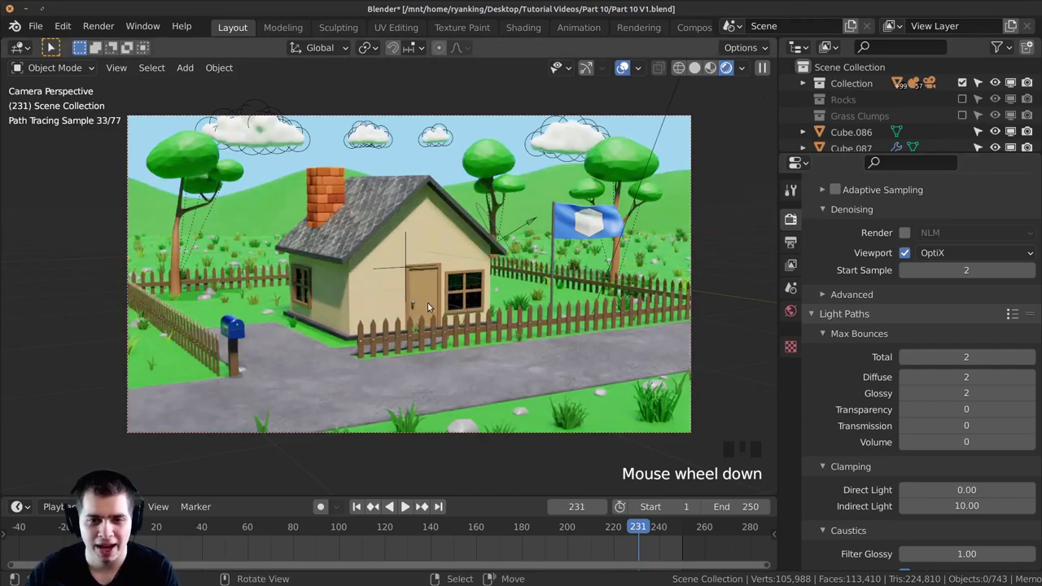
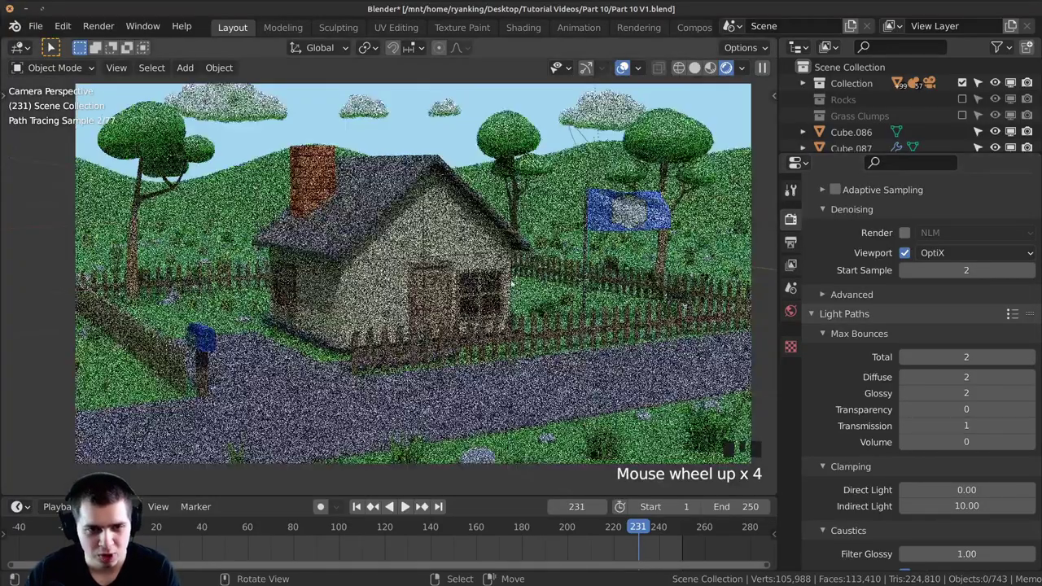
{"action": "scroll", "scroll_direction": "down", "scroll_amount": 3}
{"action": "middle_click", "coordinate": [592, 309]}
{"action": "scroll", "scroll_direction": "down", "scroll_amount": 3}
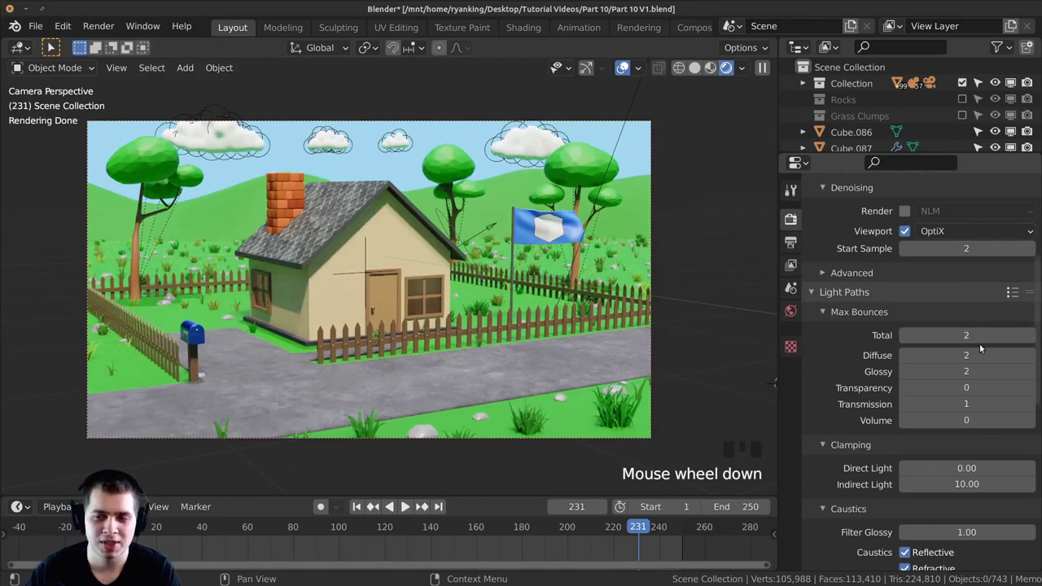
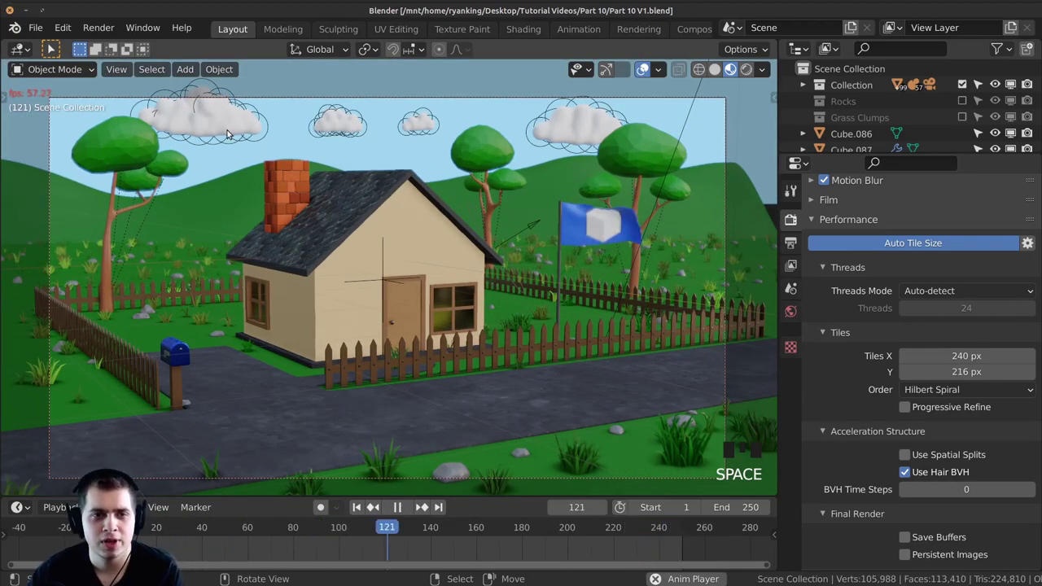
Stop playback and start moving one of the clouds
{"action": "key", "text": "space"}
{"action": "right_click", "coordinate": [232, 121]}
{"action": "key", "text": "g"}
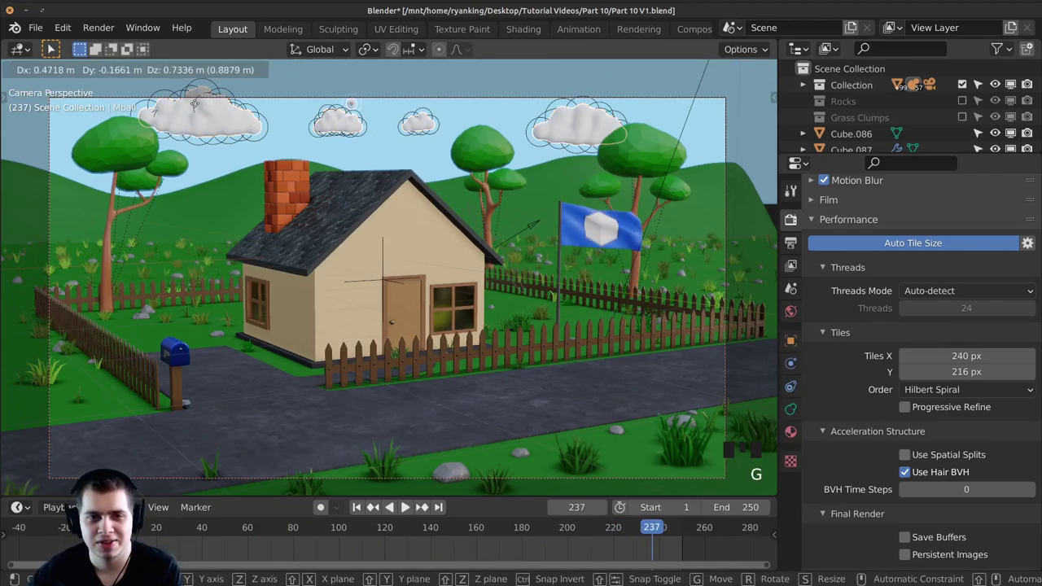
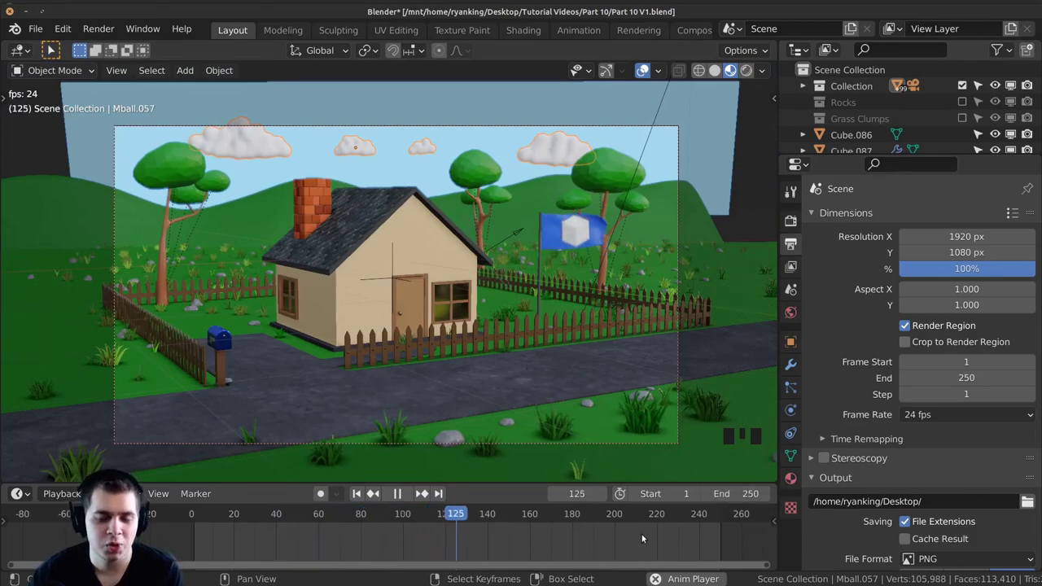
Scrub and step the timeline back to frame 1
{"action": "scroll", "scroll_direction": "up", "scroll_amount": 3}
{"action": "scroll", "scroll_direction": "up", "scroll_amount": 3}
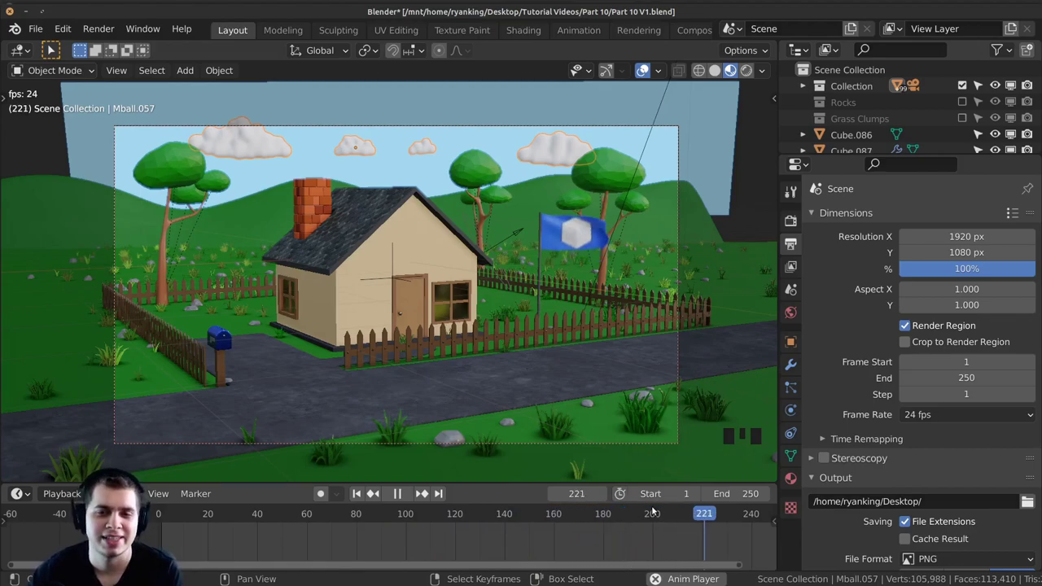
{"action": "key", "text": "space"}
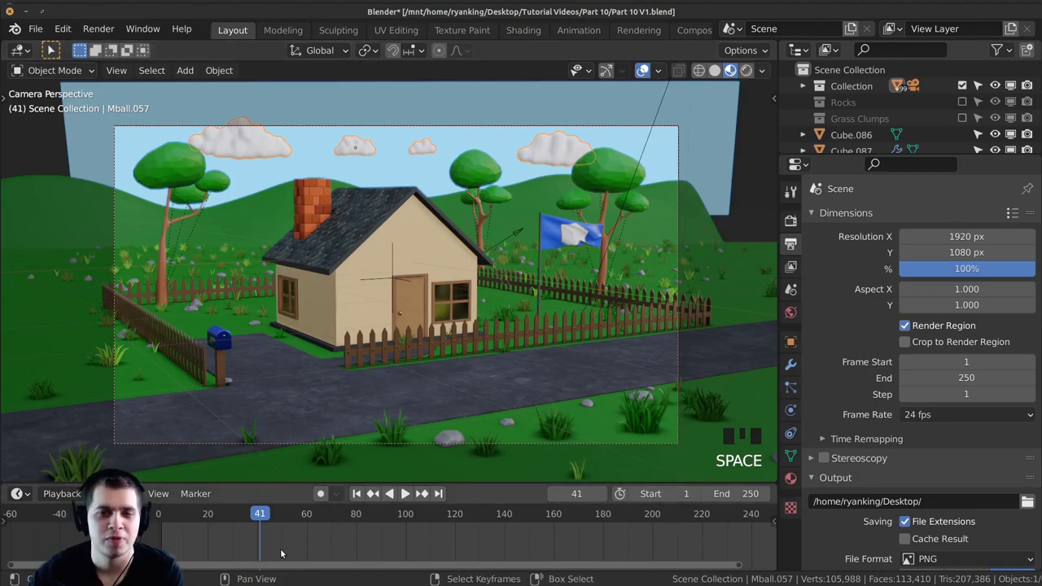
{"action": "left_click_drag", "start_coordinate": [236, 543], "coordinate": [333, 541]}
{"action": "key", "text": "Right"}
{"action": "key", "text": "Left"}
{"action": "key", "text": "Right"}
{"action": "key", "text": "Left"}
{"action": "key", "text": "Right"}
{"action": "key", "text": "Right"}
{"action": "key", "text": "Right"}
{"action": "key", "text": "Left"}
{"action": "key", "text": "Left"}
{"action": "key", "text": "Left"}
{"action": "key", "text": "Right"}
{"action": "key", "text": "Right"}
{"action": "key", "text": "Left"}
{"action": "key", "text": "Left"}
{"action": "key", "text": "Left"}
{"action": "key", "text": "Left"}
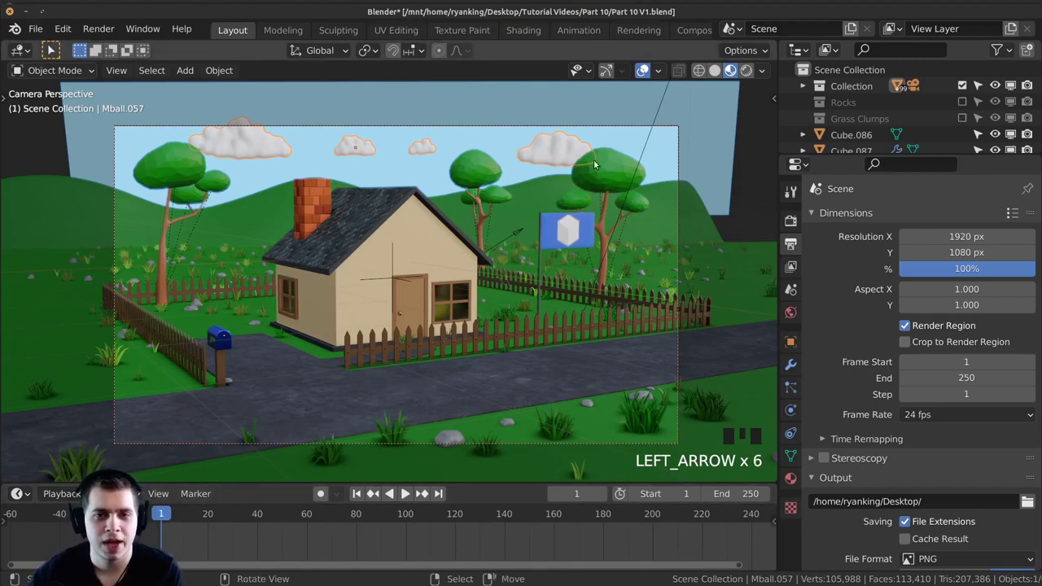
Move the clouds left to set their starting position for keyframing
{"action": "key", "text": "g"}
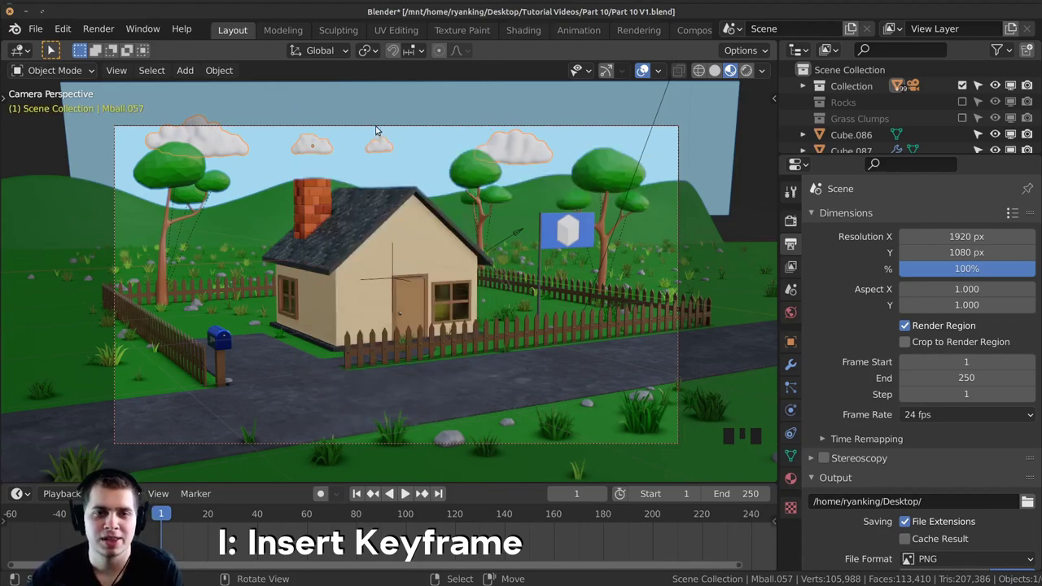
Jump the playhead to the end of the animation and reposition the clouds for the final frame
{"action": "left_click_drag", "start_coordinate": [229, 532], "coordinate": [673, 555]}
{"action": "key", "text": "Right"}
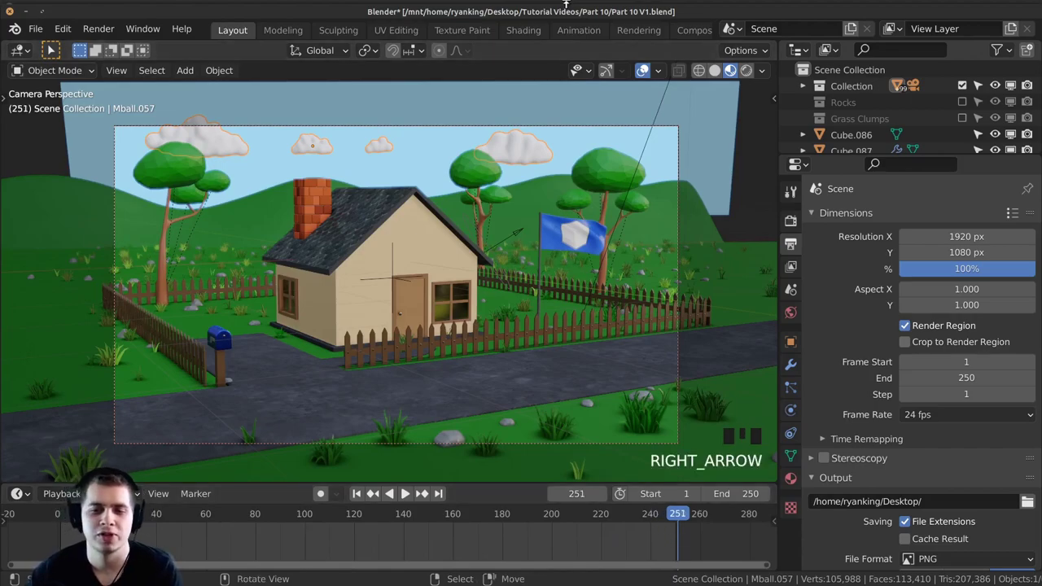
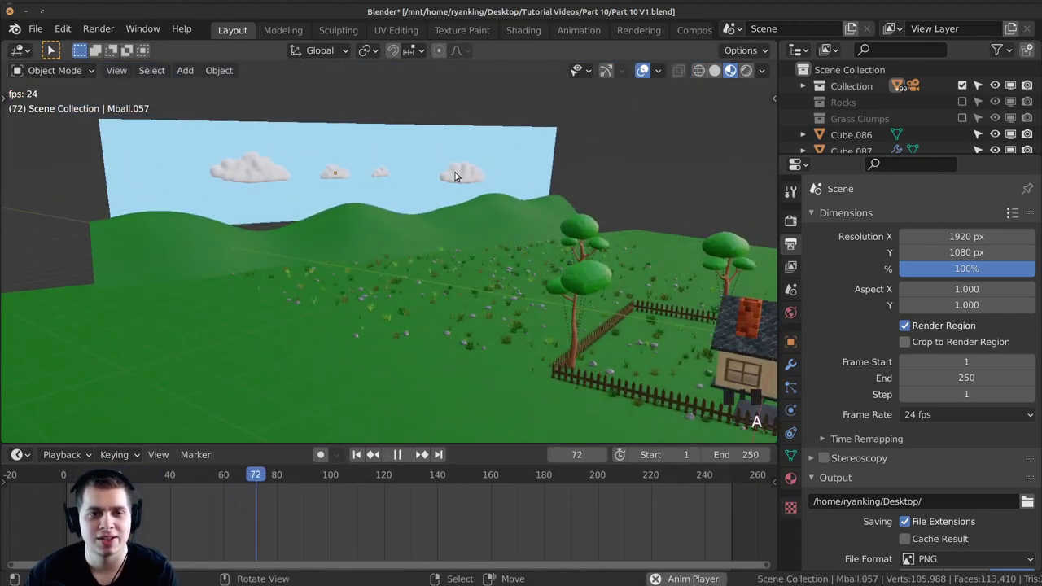
Orbit and zoom toward the sky to watch the clouds drift from a couple of angles
{"action": "scroll", "scroll_direction": "down", "scroll_amount": 3}
{"action": "left_click_drag", "start_coordinate": [427, 529], "coordinate": [512, 528]}
{"action": "scroll", "scroll_direction": "up", "scroll_amount": 3}
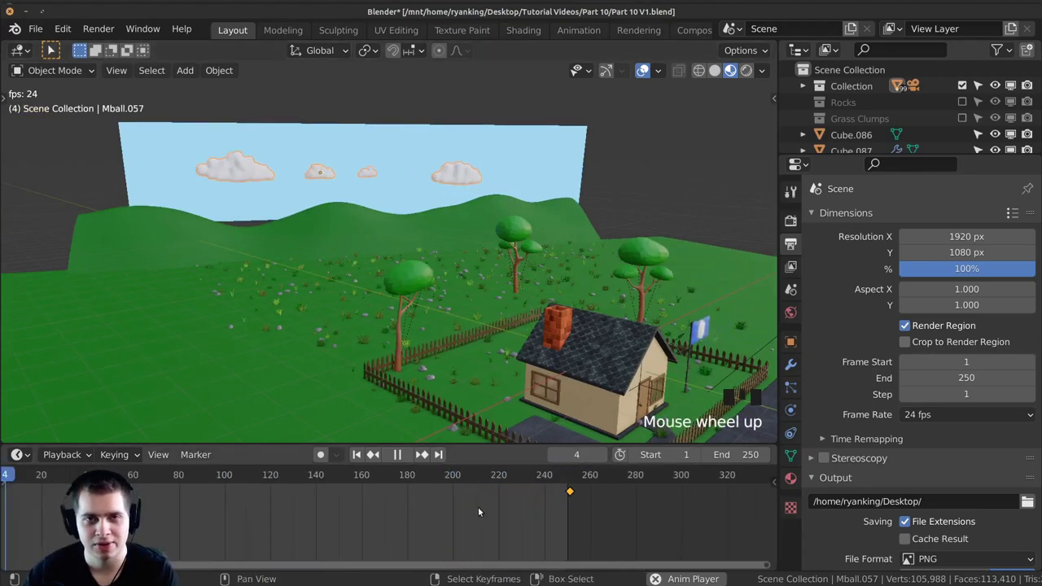
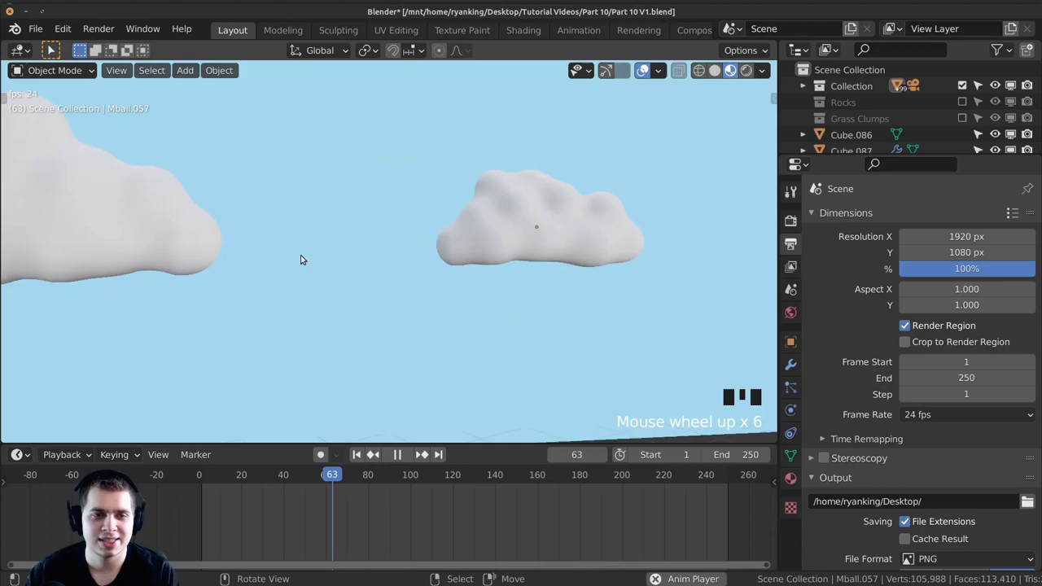
{"action": "scroll", "scroll_direction": "down", "scroll_amount": 3}
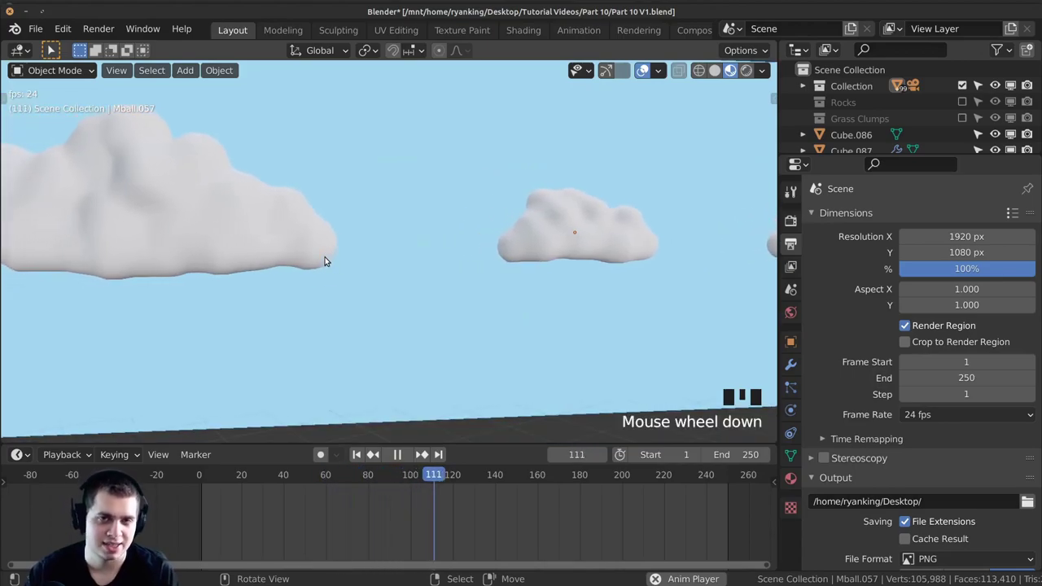
{"action": "left_click_drag", "start_coordinate": [349, 223], "coordinate": [478, 289]}
{"action": "scroll", "scroll_direction": "down", "scroll_amount": 3}
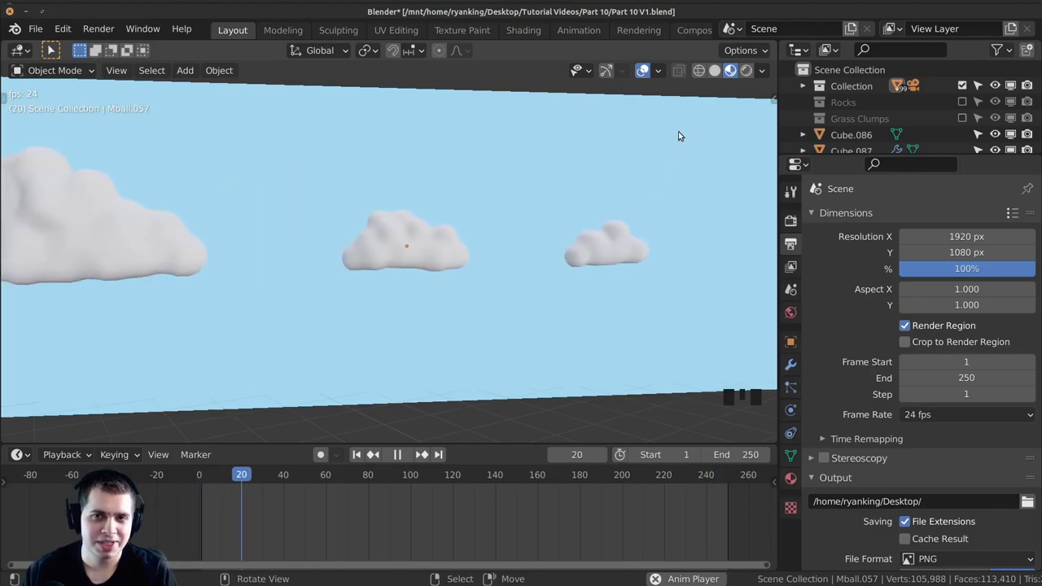
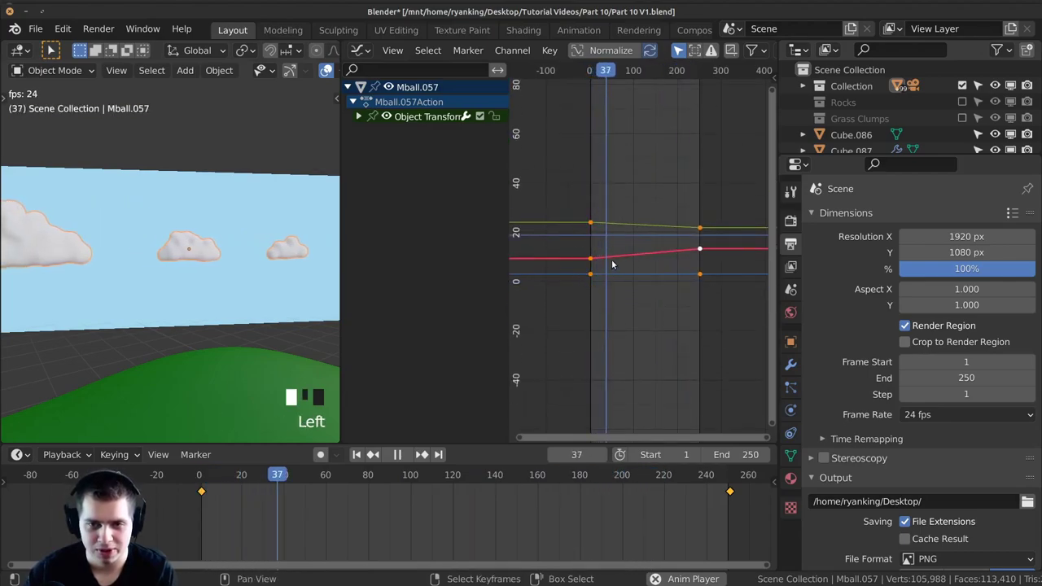
Grab the cloud's keyframes in the Graph Editor and preview the drift repeatedly
{"action": "scroll", "scroll_direction": "up", "scroll_amount": 3}
{"action": "left_click_drag", "start_coordinate": [614, 268], "coordinate": [701, 227]}
{"action": "right_click", "coordinate": [734, 496]}
{"action": "key", "text": "g"}
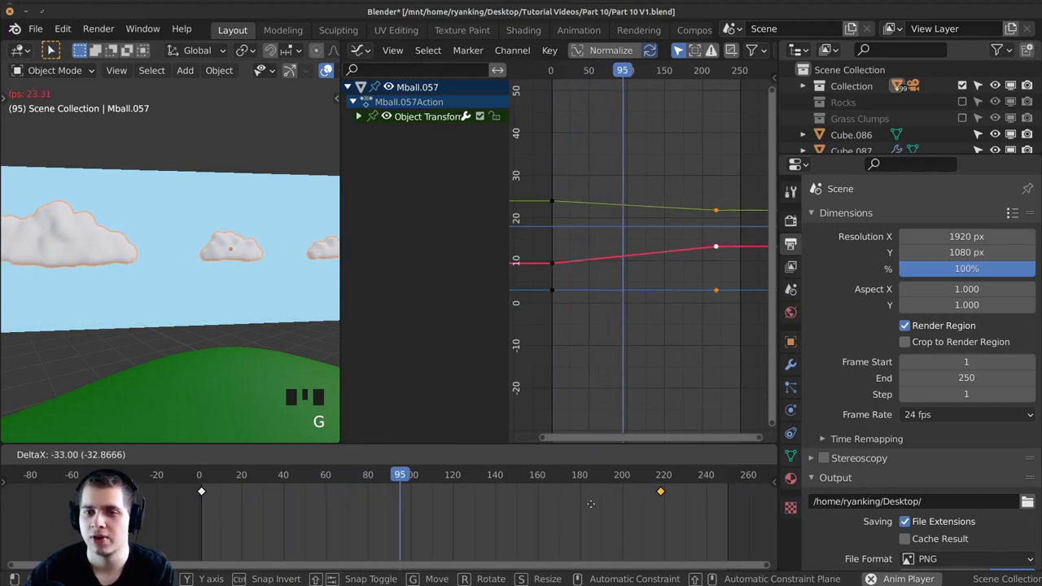
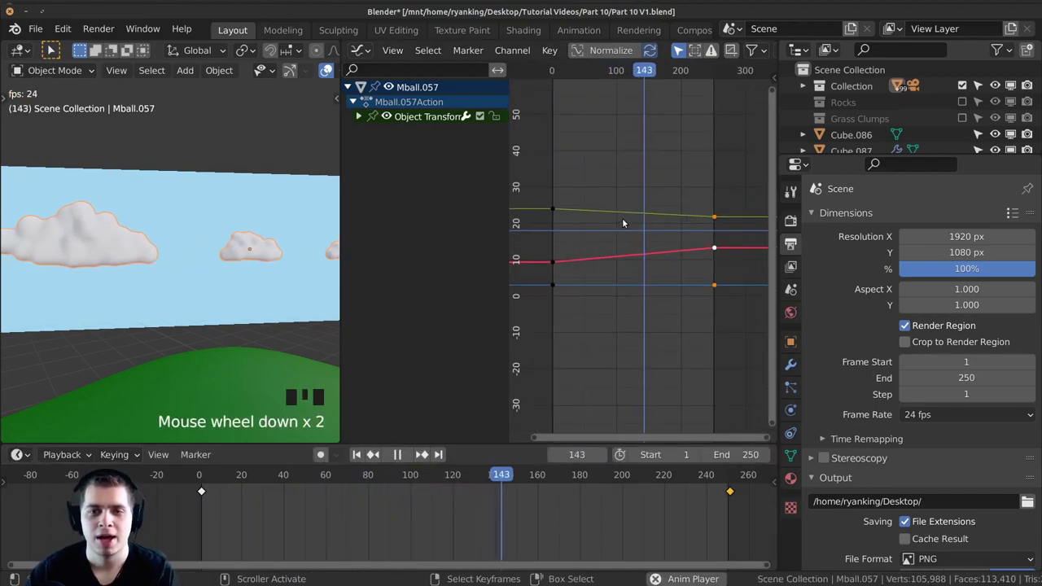
{"action": "key", "text": "a"}
{"action": "key", "text": "a"}
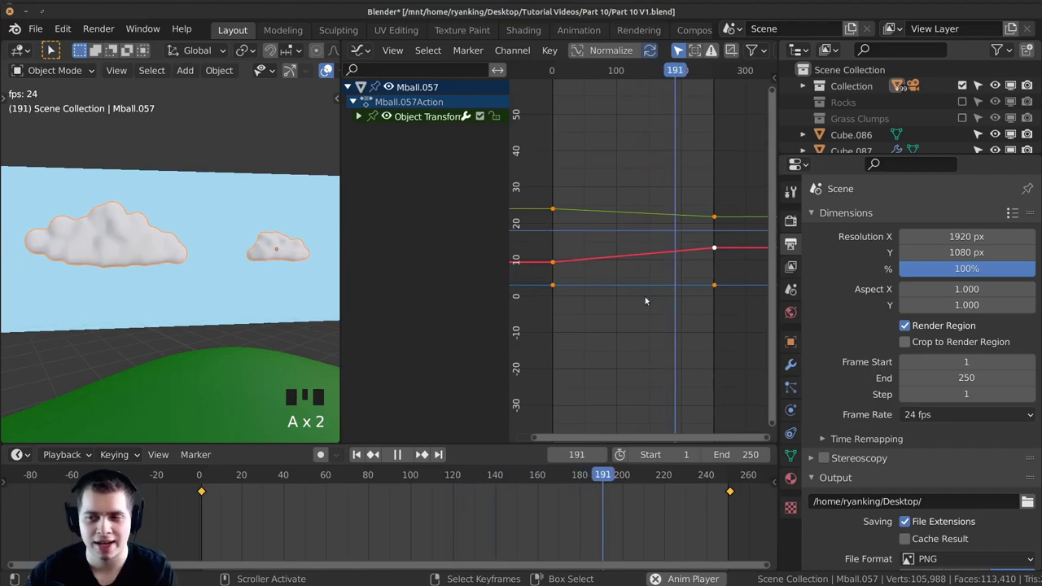
{"action": "key", "text": "a"}
{"action": "key", "text": "a"}
{"action": "key", "text": "a"}
{"action": "key", "text": "a"}
{"action": "key", "text": "a"}
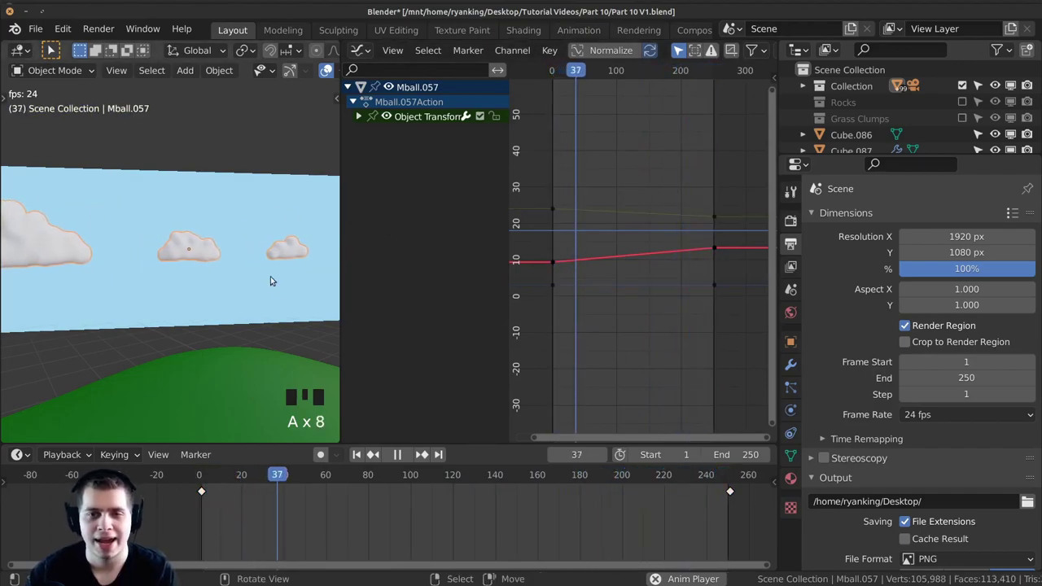
Box-select the cloud's end keyframes and slide them earlier along the time axis
{"action": "key", "text": "b"}
{"action": "key", "text": "b"}
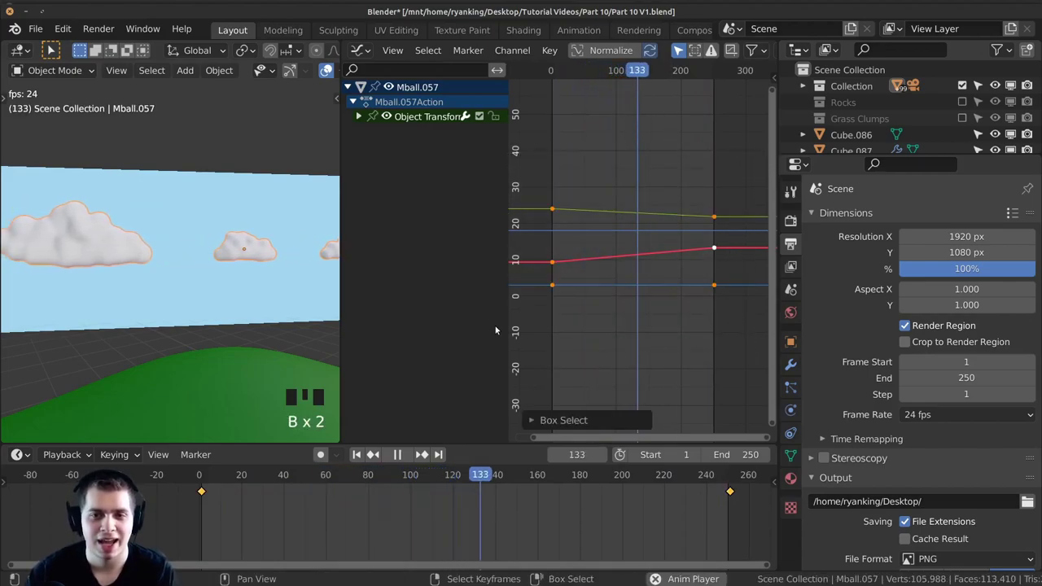
{"action": "key", "text": "a"}
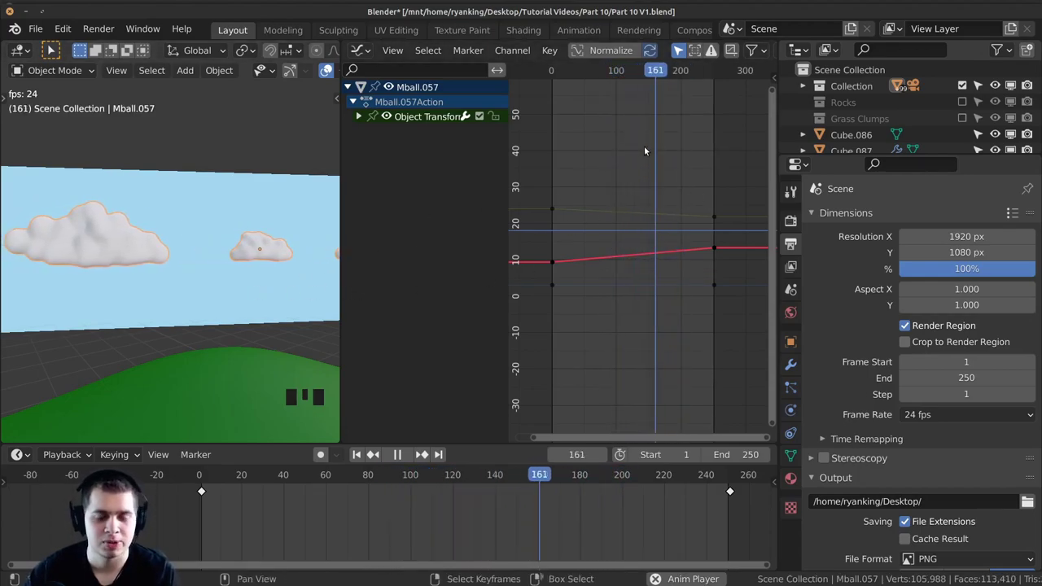
{"action": "key", "text": "b"}
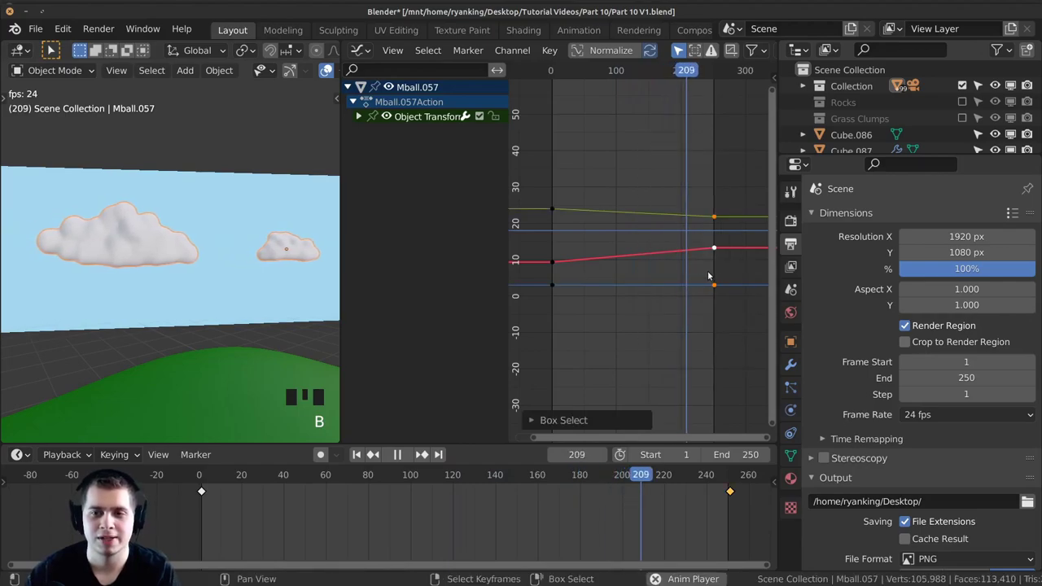
{"action": "key", "text": "g"}
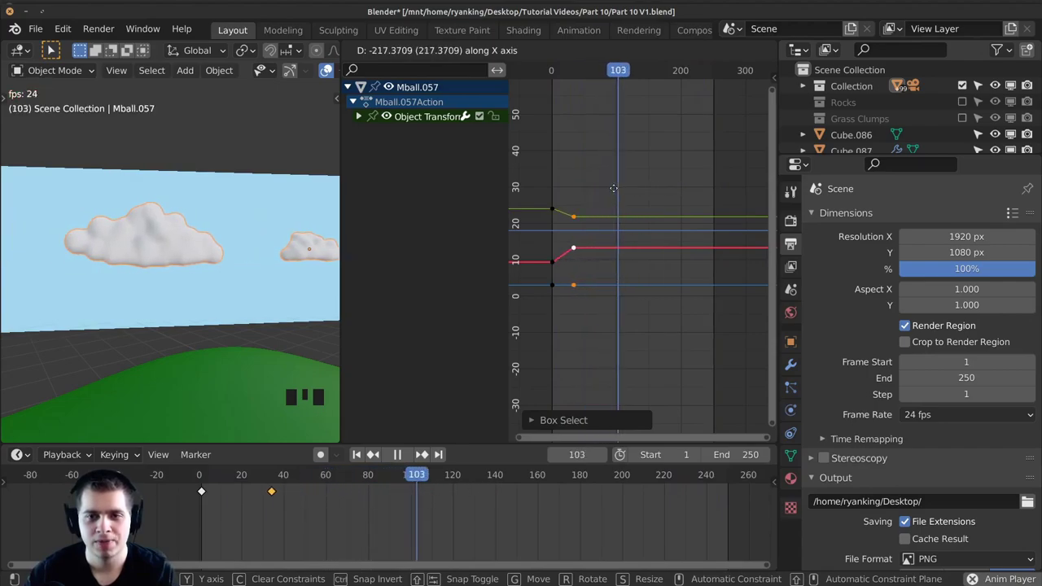
{"action": "left_click_drag", "start_coordinate": [533, 197], "coordinate": [678, 273]}
{"action": "middle_click", "coordinate": [678, 273]}
{"action": "scroll", "scroll_direction": "up", "scroll_amount": 3}
{"action": "left_click_drag", "start_coordinate": [635, 263], "coordinate": [684, 274]}
{"action": "left_click_drag", "start_coordinate": [683, 274], "coordinate": [642, 269]}
{"action": "middle_click", "coordinate": [642, 270]}
{"action": "scroll", "scroll_direction": "up", "scroll_amount": 3}
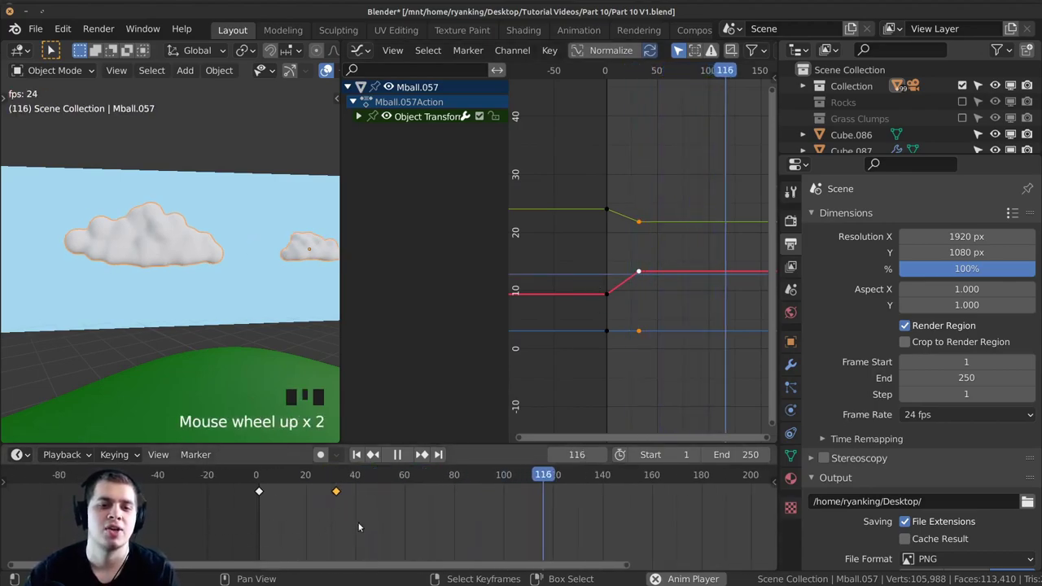
Frame the keyframes in the graph and push the end keyframe later in time
{"action": "left_click_drag", "start_coordinate": [206, 523], "coordinate": [642, 269]}
{"action": "scroll", "scroll_direction": "down", "scroll_amount": 3}
{"action": "left_click_drag", "start_coordinate": [210, 532], "coordinate": [577, 346]}
{"action": "scroll", "scroll_direction": "down", "scroll_amount": 3}
{"action": "key", "text": "g"}
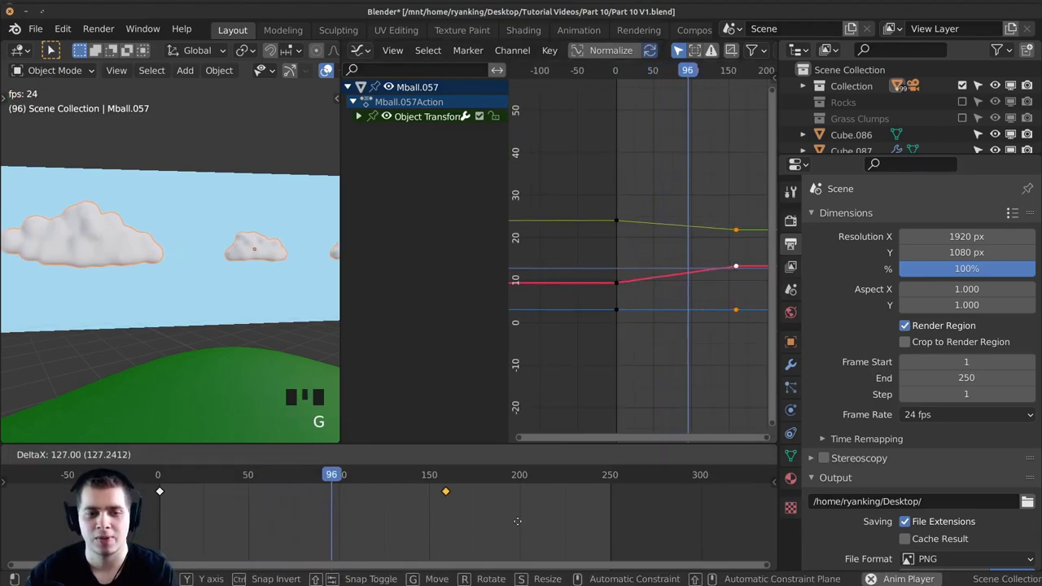
{"action": "left_click_drag", "start_coordinate": [421, 451], "coordinate": [415, 524]}
{"action": "scroll", "scroll_direction": "up", "scroll_amount": 3}
{"action": "left_click_drag", "start_coordinate": [421, 451], "coordinate": [722, 294]}
{"action": "scroll", "scroll_direction": "up", "scroll_amount": 3}
{"action": "middle_click", "coordinate": [666, 283]}
Nudge the end keyframe onto frame 250 and play the result from the camera view
{"action": "key", "text": "g"}
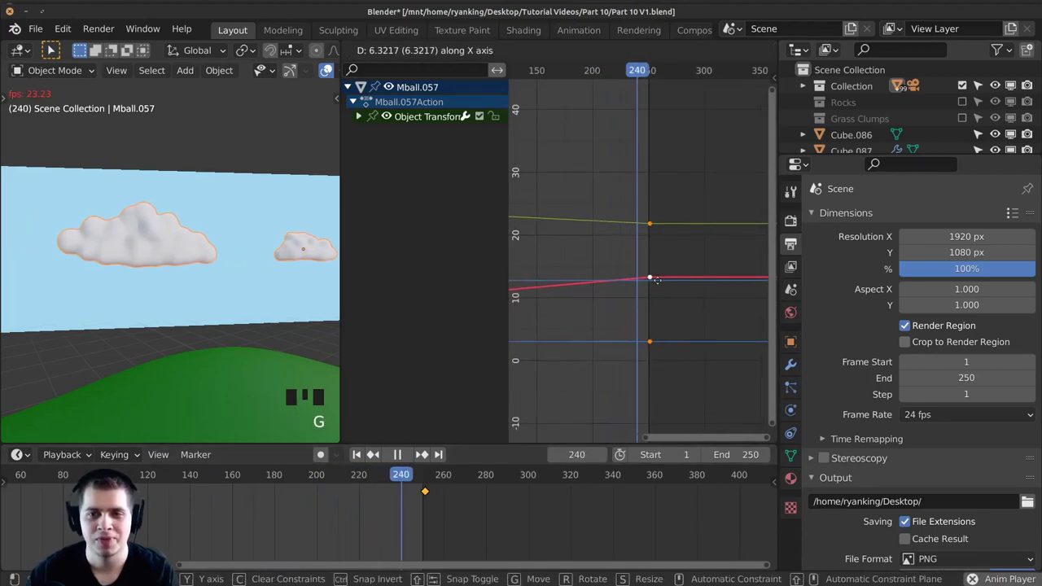
{"action": "scroll", "scroll_direction": "up", "scroll_amount": 3}
{"action": "left_click_drag", "start_coordinate": [654, 220], "coordinate": [212, 333]}
{"action": "scroll", "scroll_direction": "down", "scroll_amount": 3}
{"action": "left_click_drag", "start_coordinate": [234, 327], "coordinate": [307, 532]}
{"action": "left_click_drag", "start_coordinate": [307, 532], "coordinate": [237, 515]}
{"action": "key", "text": "space"}
{"action": "key", "text": "KP_0"}
{"action": "middle_click", "coordinate": [257, 344]}
{"action": "scroll", "scroll_direction": "up", "scroll_amount": 3}
{"action": "key", "text": "a"}
{"action": "scroll", "scroll_direction": "up", "scroll_amount": 3}
{"action": "left_click_drag", "start_coordinate": [169, 229], "coordinate": [151, 211]}
{"action": "right_click", "coordinate": [150, 211]}
At frame 251 in camera view, move the cloud so its final spot sits within the shot
{"action": "key", "text": "a"}
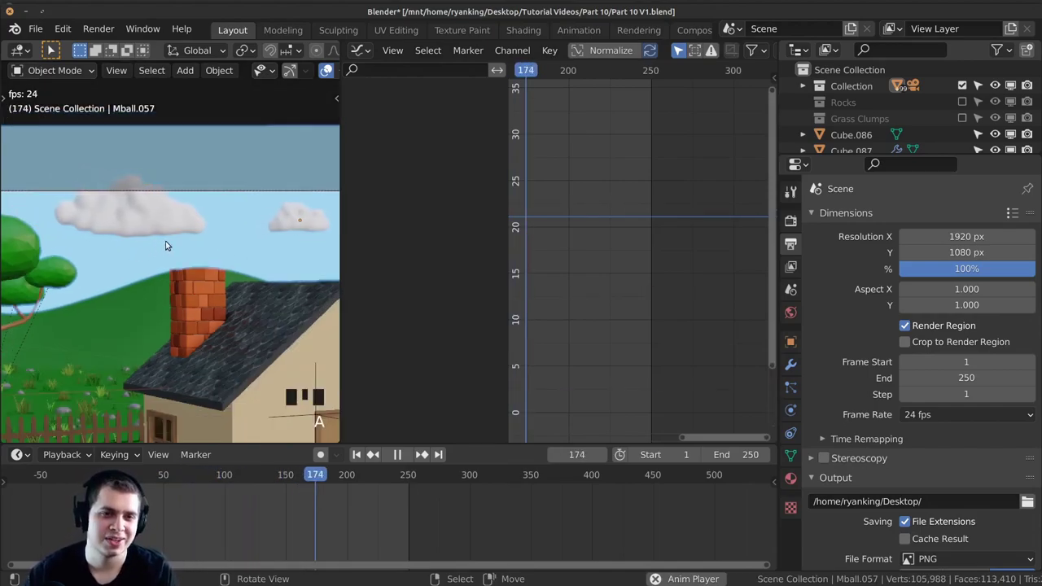
{"action": "right_click", "coordinate": [178, 215]}
{"action": "left_click_drag", "start_coordinate": [175, 224], "coordinate": [195, 241]}
{"action": "scroll", "scroll_direction": "up", "scroll_amount": 3}
{"action": "key", "text": "space"}
{"action": "left_click_drag", "start_coordinate": [416, 513], "coordinate": [236, 195]}
{"action": "scroll", "scroll_direction": "down", "scroll_amount": 3}
{"action": "left_click_drag", "start_coordinate": [164, 218], "coordinate": [196, 211]}
{"action": "scroll", "scroll_direction": "down", "scroll_amount": 3}
{"action": "key", "text": "g"}
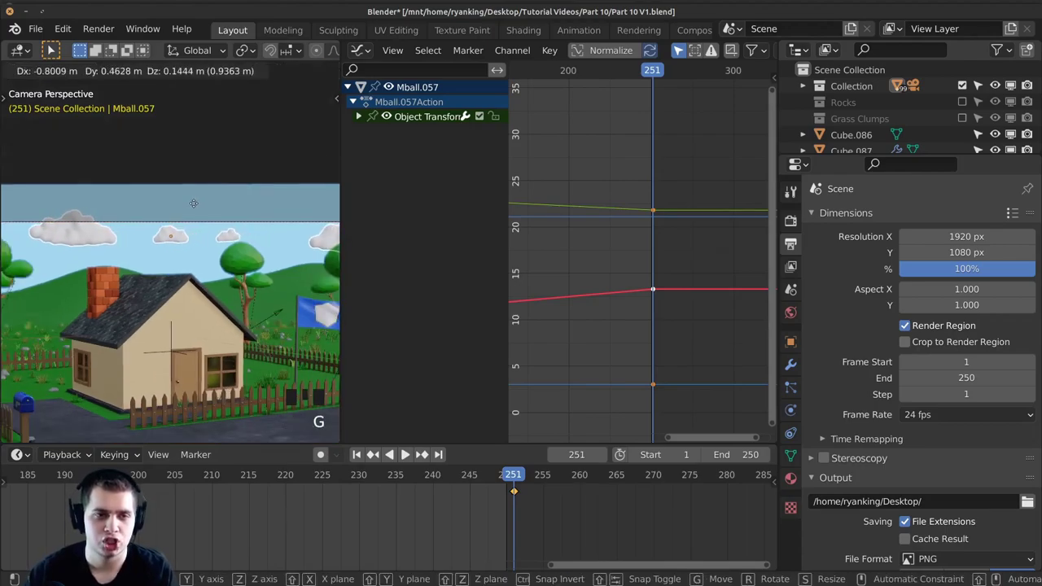
{"action": "key", "text": "g"}
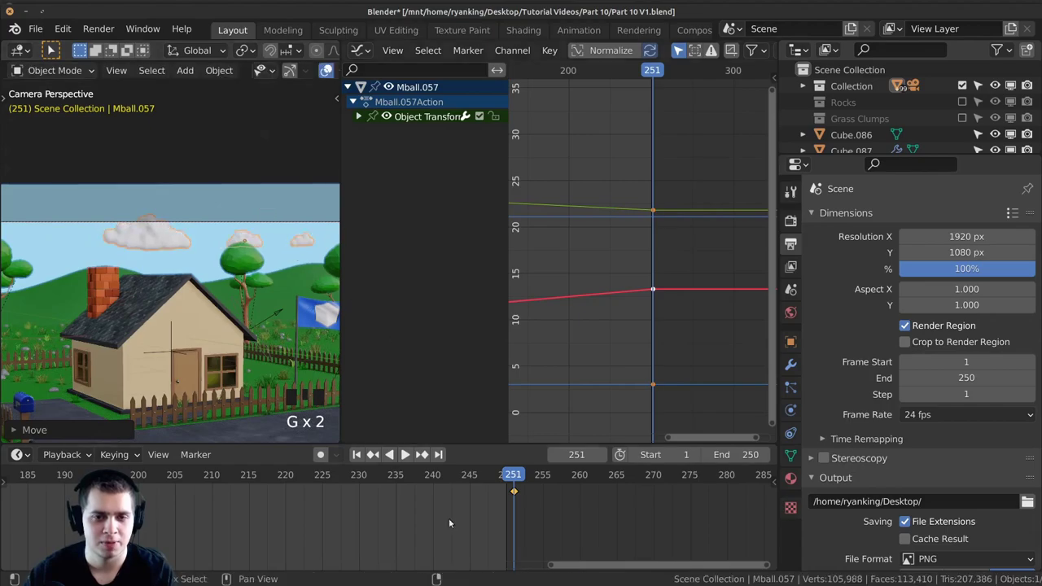
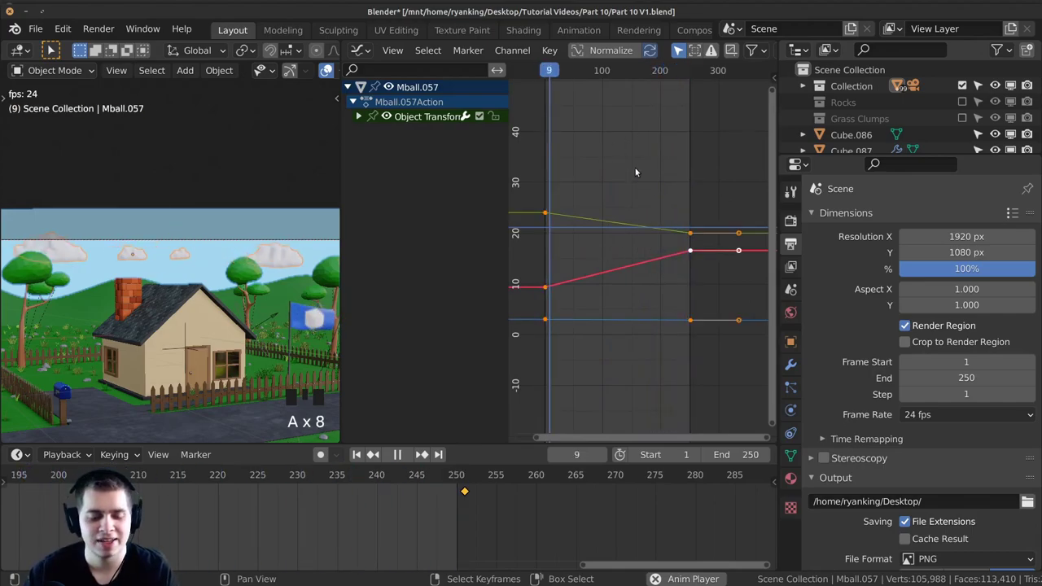
Select all cloud keyframes and set their interpolation to Linear for a steady drift
{"action": "key", "text": "t"}
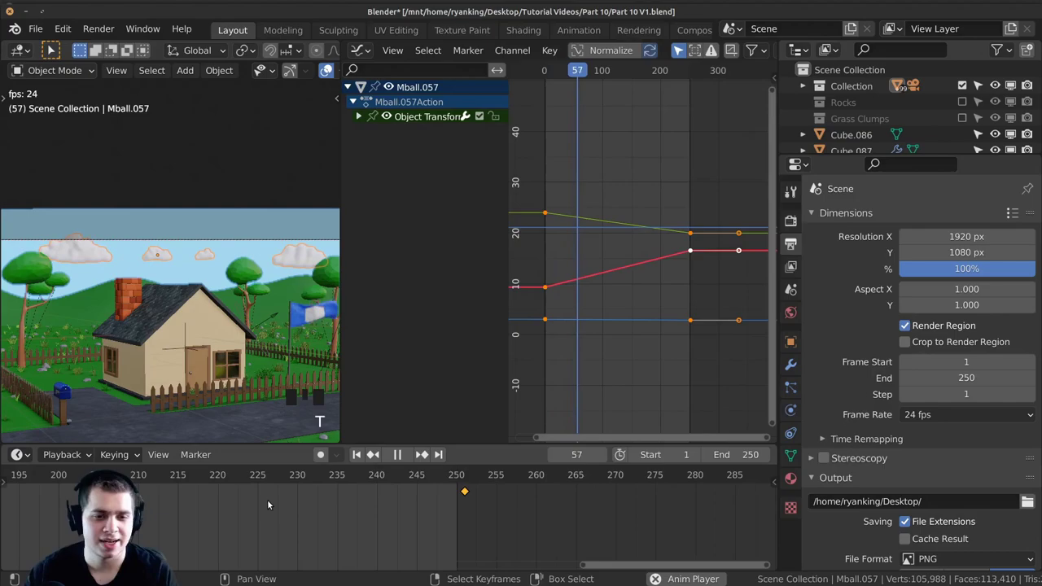
{"action": "key", "text": "t"}
{"action": "key", "text": "t"}
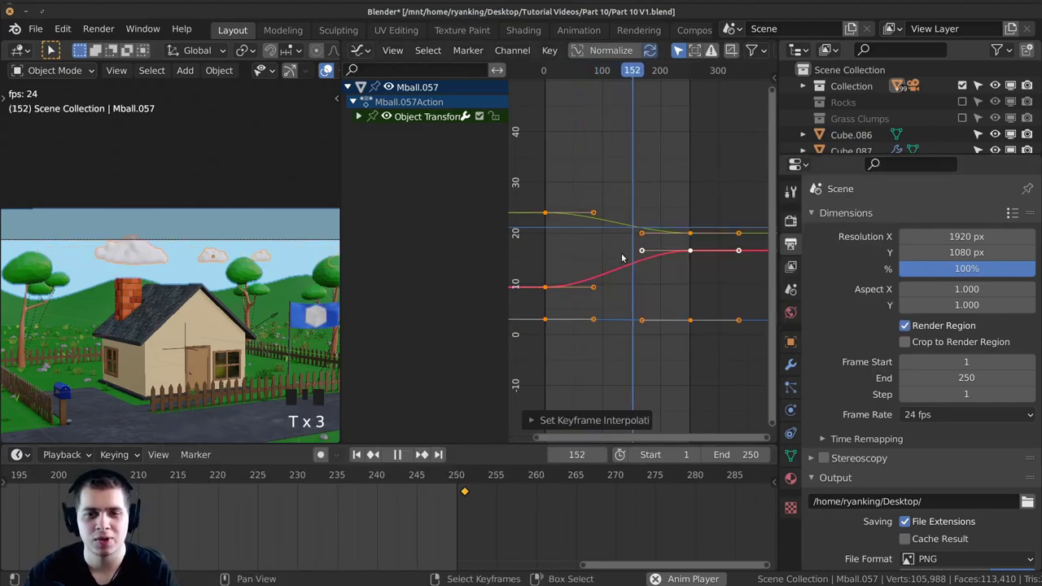
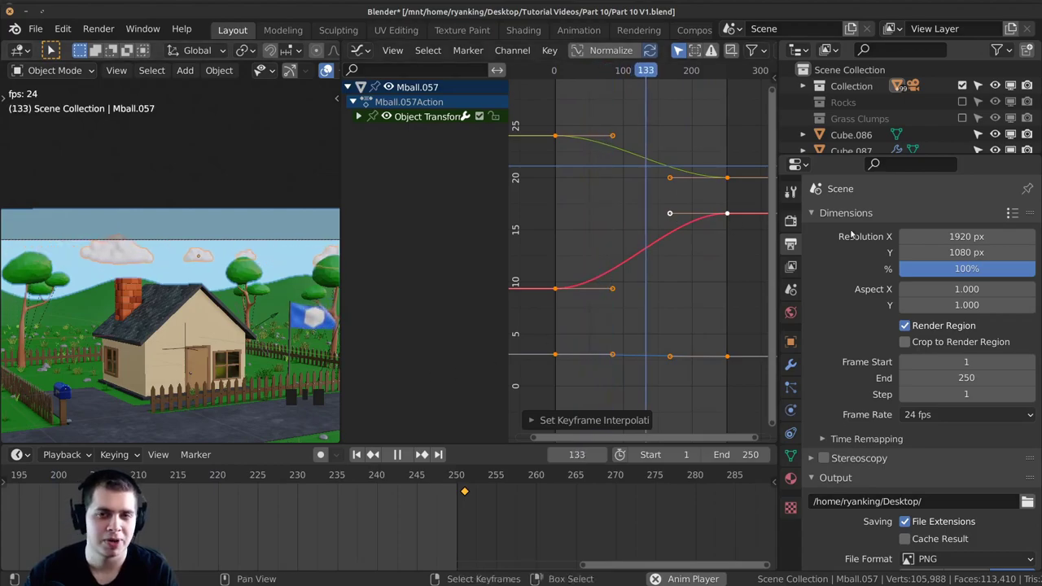
{"action": "key", "text": "t"}
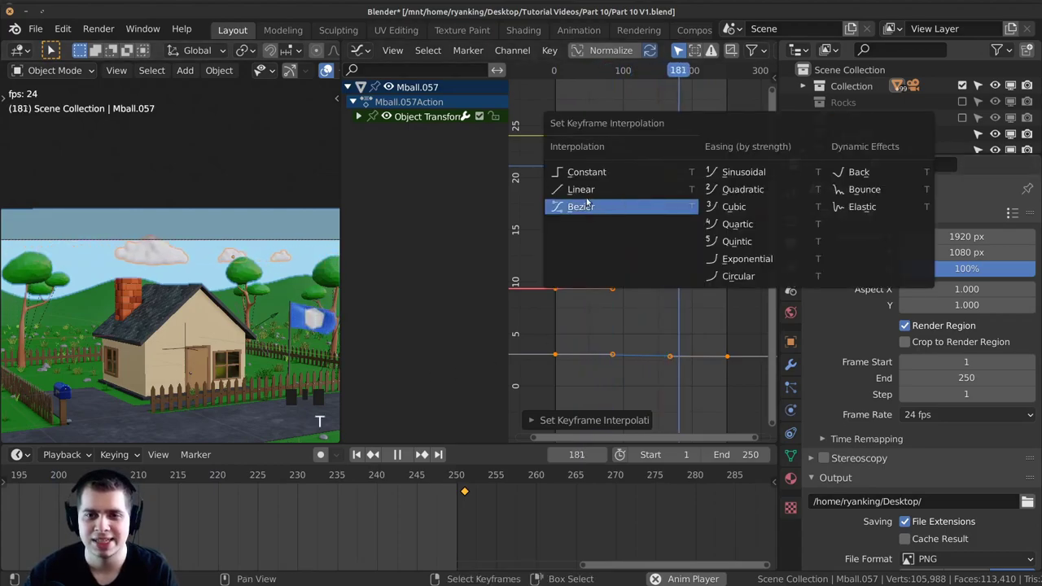
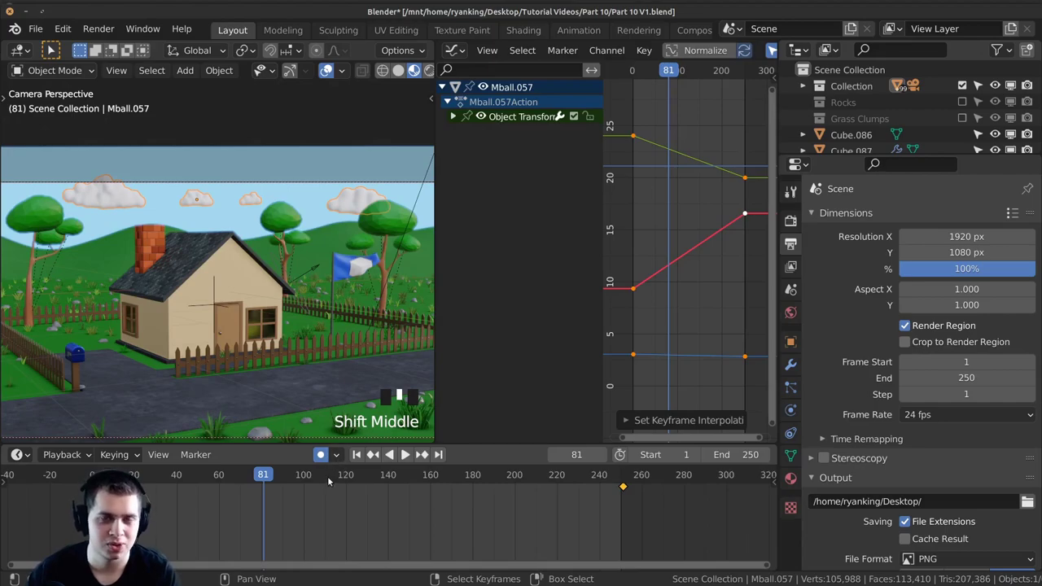
Scrub to the final frame and nudge the cloud into place at frame 251
{"action": "key", "text": "space"}
{"action": "left_click_drag", "start_coordinate": [438, 490], "coordinate": [518, 454]}
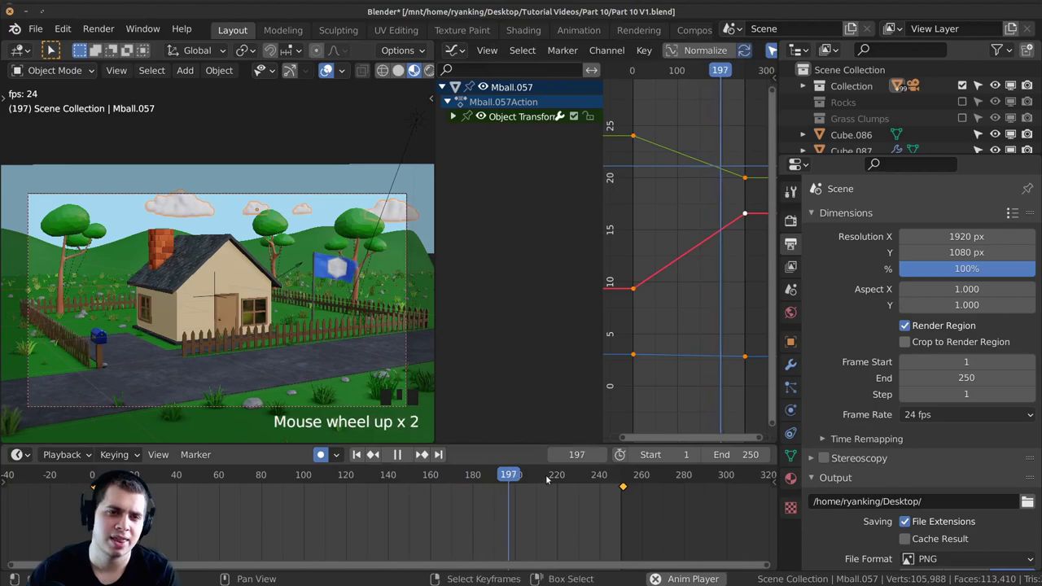
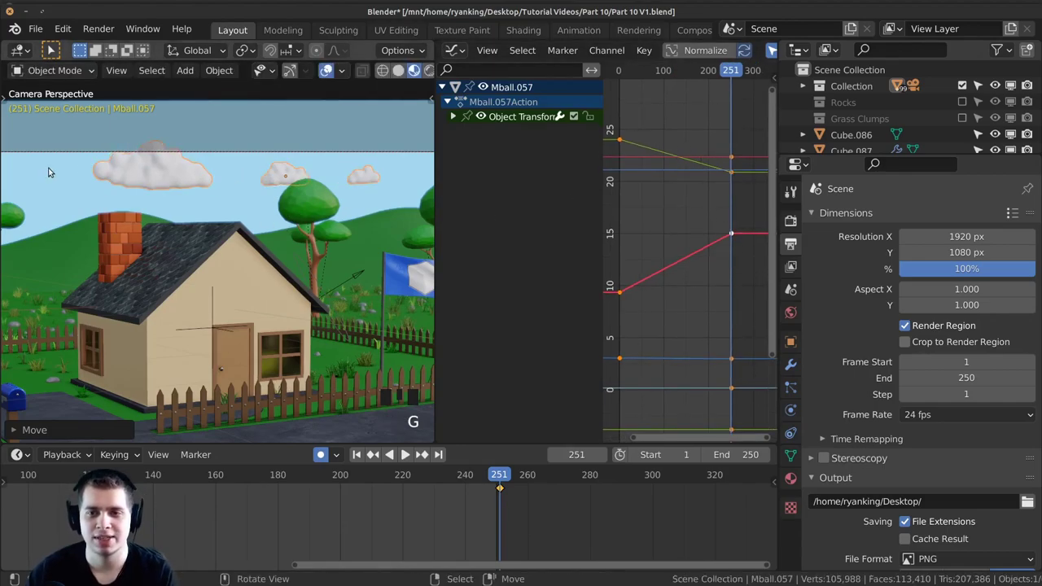
{"action": "key", "text": "g"}
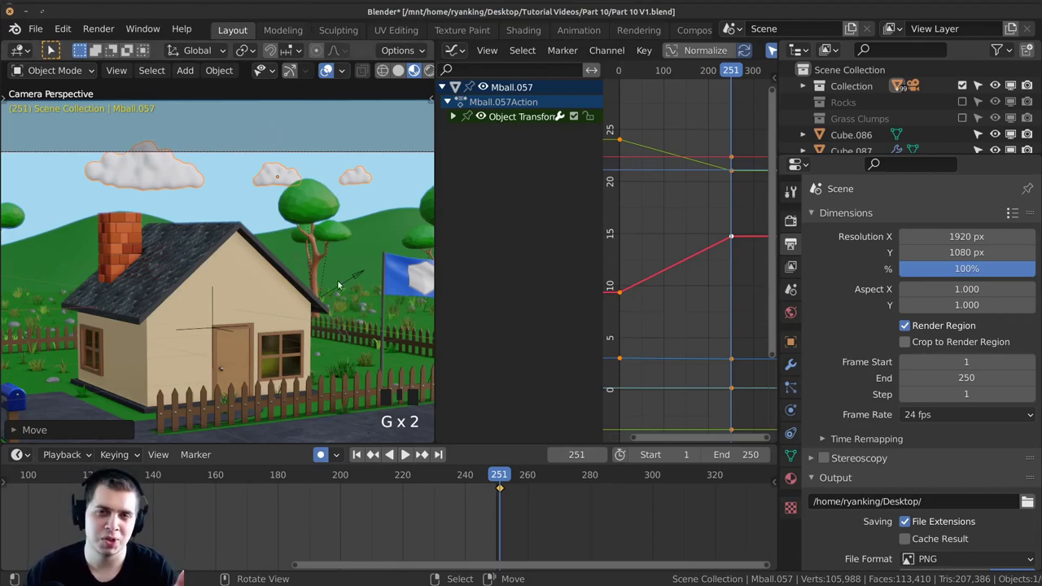
Restart playback and look around to check the clouds drifting above the house
{"action": "key", "text": "space"}
{"action": "scroll", "scroll_direction": "down", "scroll_amount": 3}
{"action": "middle_click", "coordinate": [353, 228]}
{"action": "scroll", "scroll_direction": "up", "scroll_amount": 3}
{"action": "key", "text": "a"}
{"action": "scroll", "scroll_direction": "up", "scroll_amount": 3}
{"action": "scroll", "scroll_direction": "down", "scroll_amount": 3}
{"action": "left_click_drag", "start_coordinate": [230, 282], "coordinate": [151, 228]}
{"action": "key", "text": "space"}
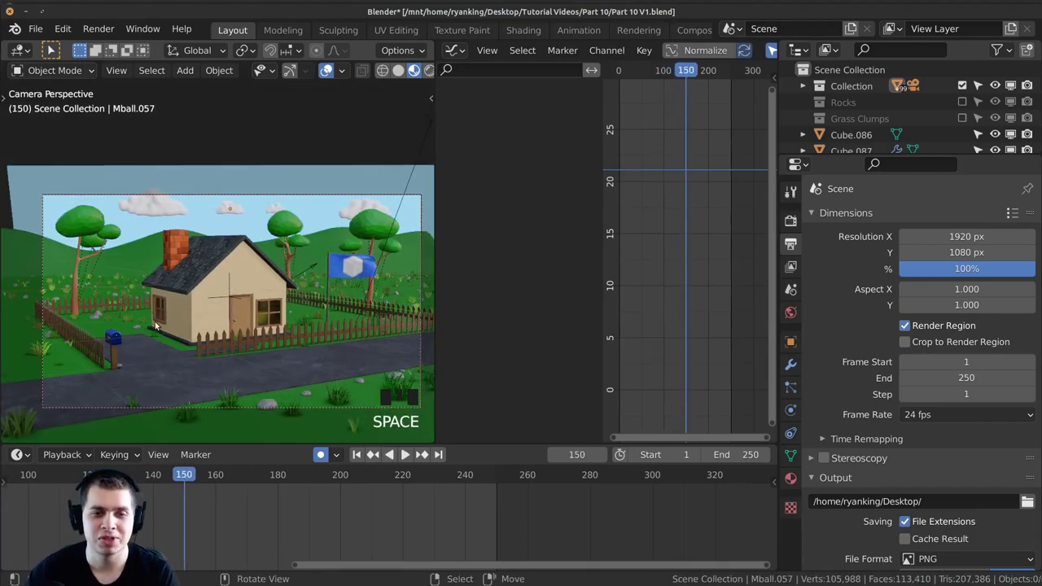
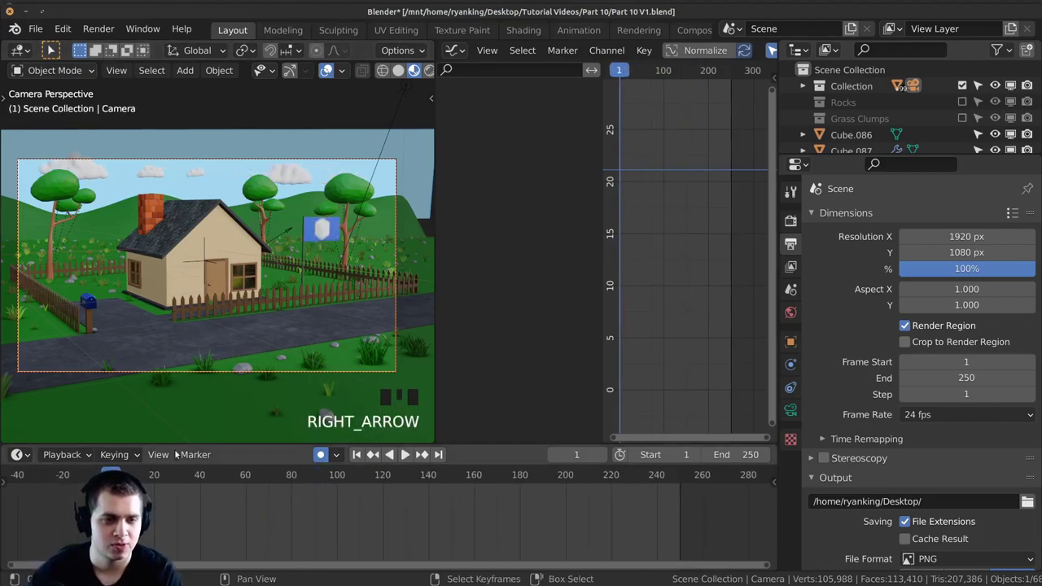
With Auto Keying on, set the camera's opening position at frame 1
{"action": "key", "text": "g"}
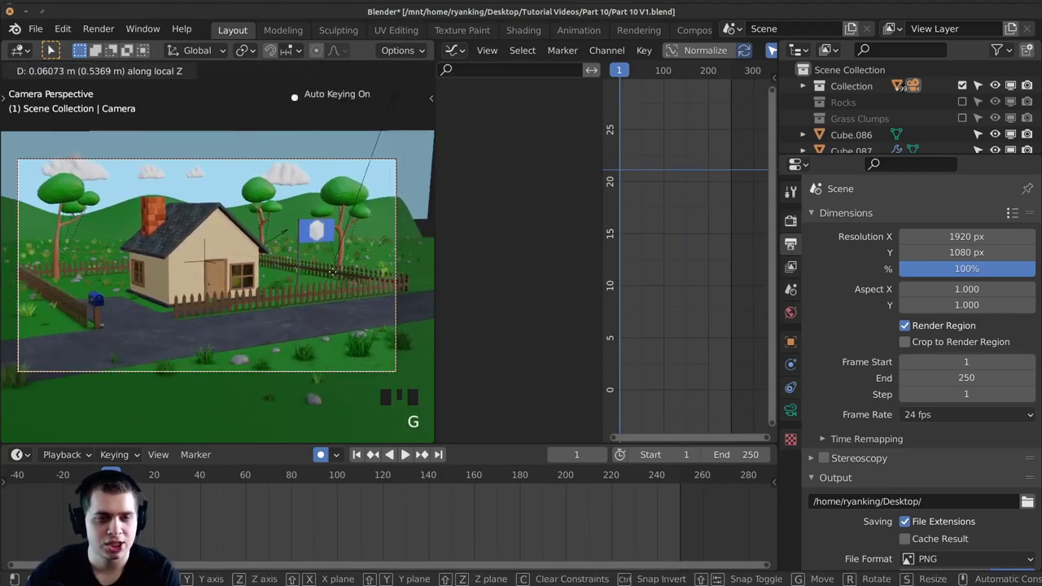
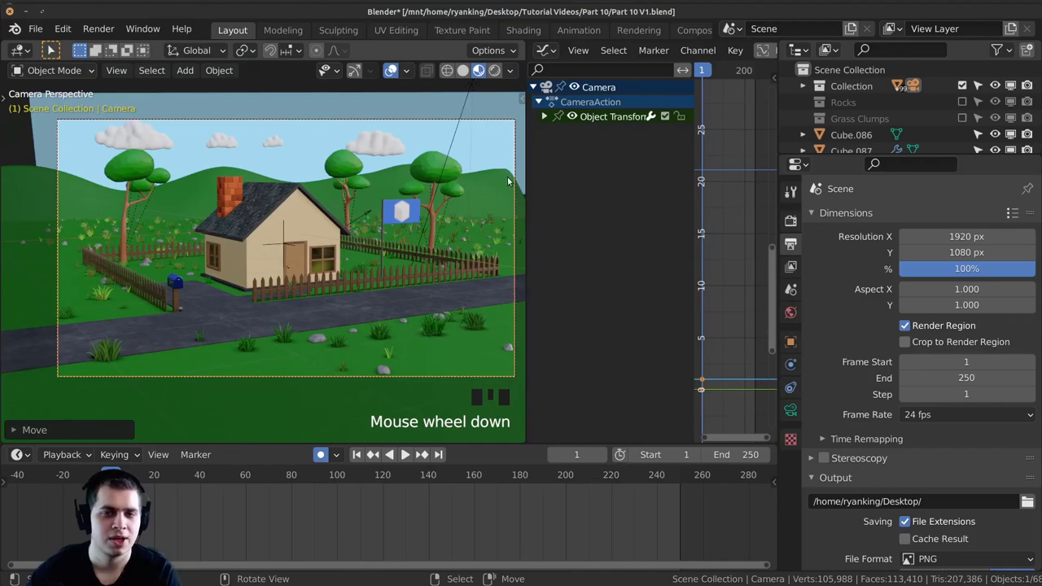
{"action": "key", "text": "g"}
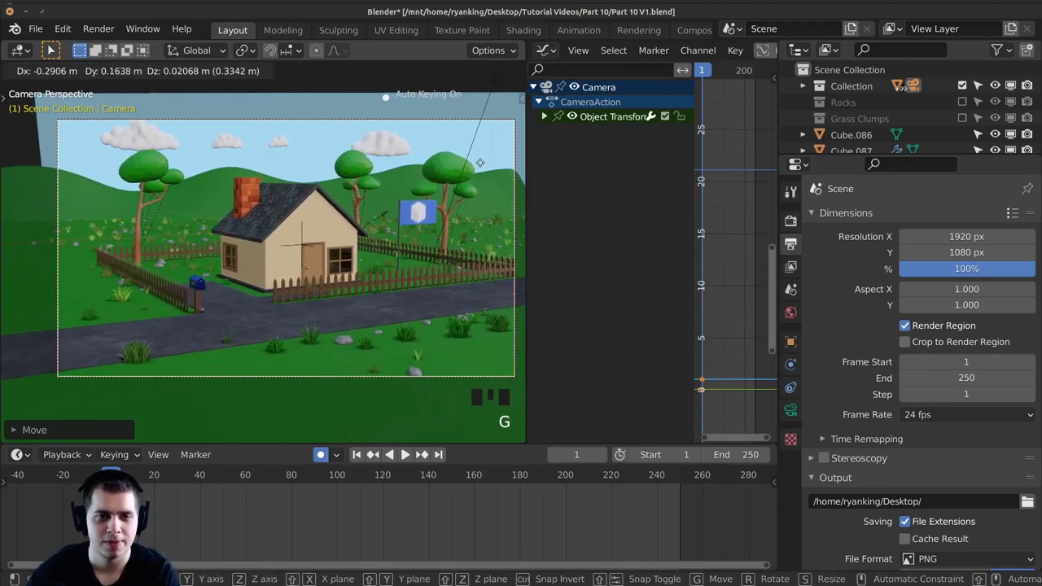
{"action": "key", "text": "g"}
{"action": "key", "text": "g"}
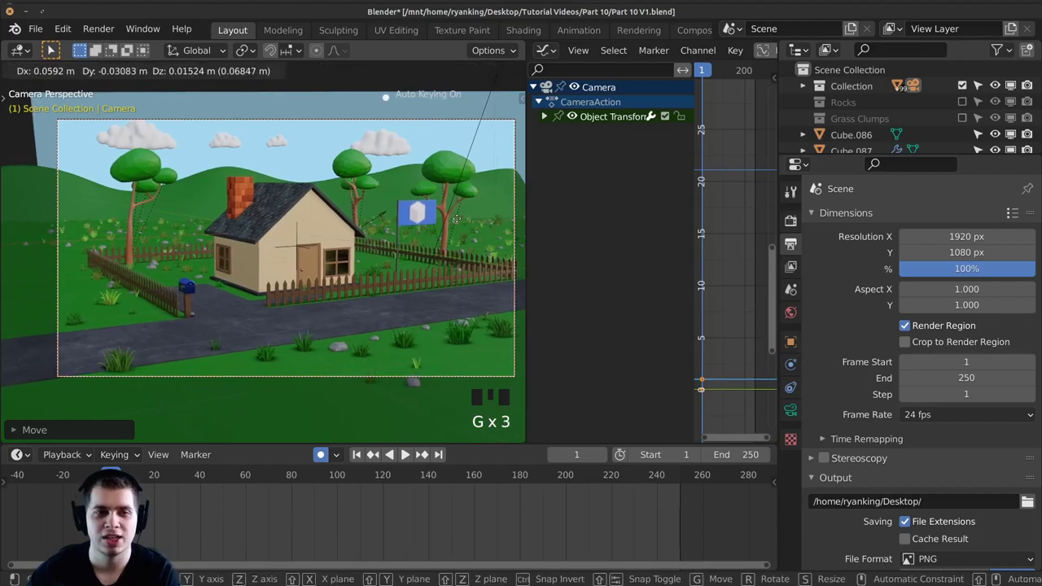
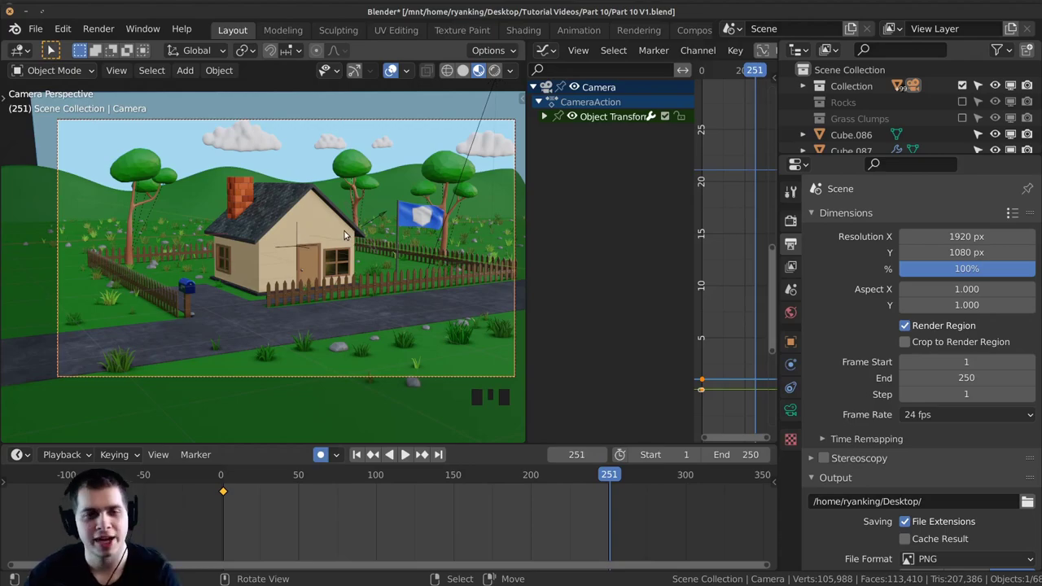
At frame 251 dolly the camera in toward the house, then play the push-in from the start
{"action": "key", "text": "g"}
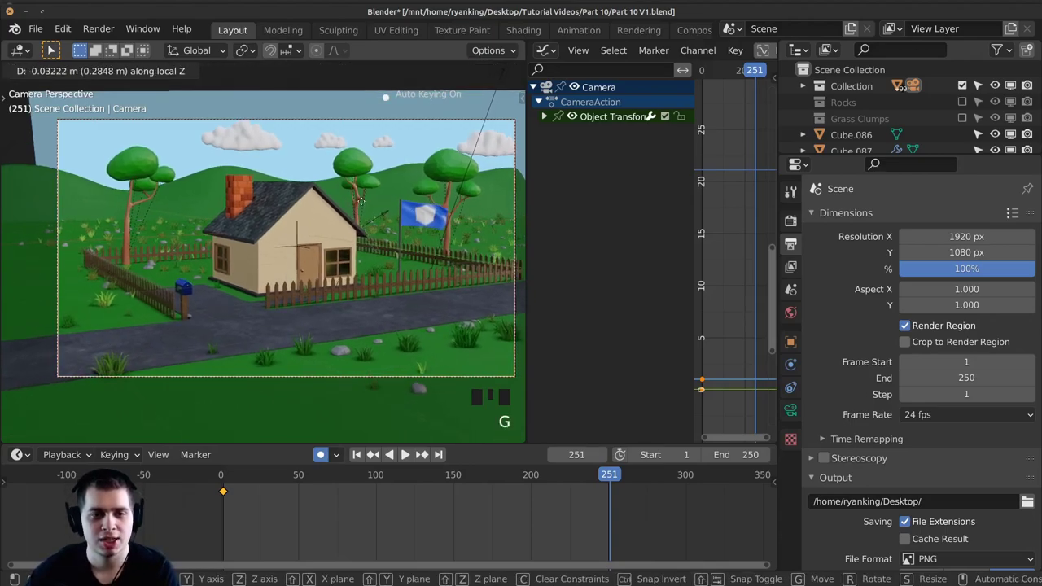
{"action": "key", "text": "g"}
{"action": "key", "text": "g"}
{"action": "key", "text": "space"}
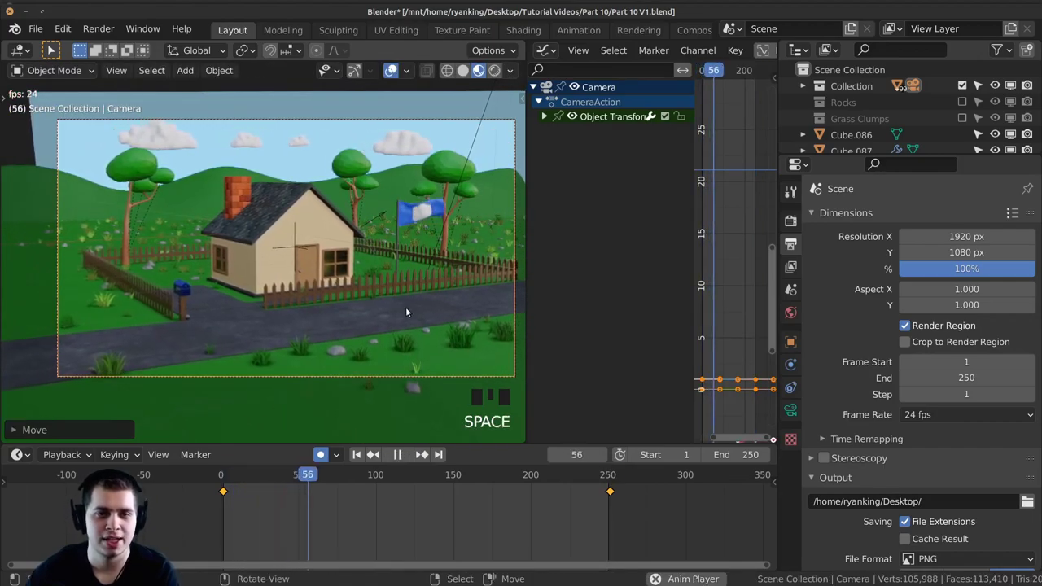
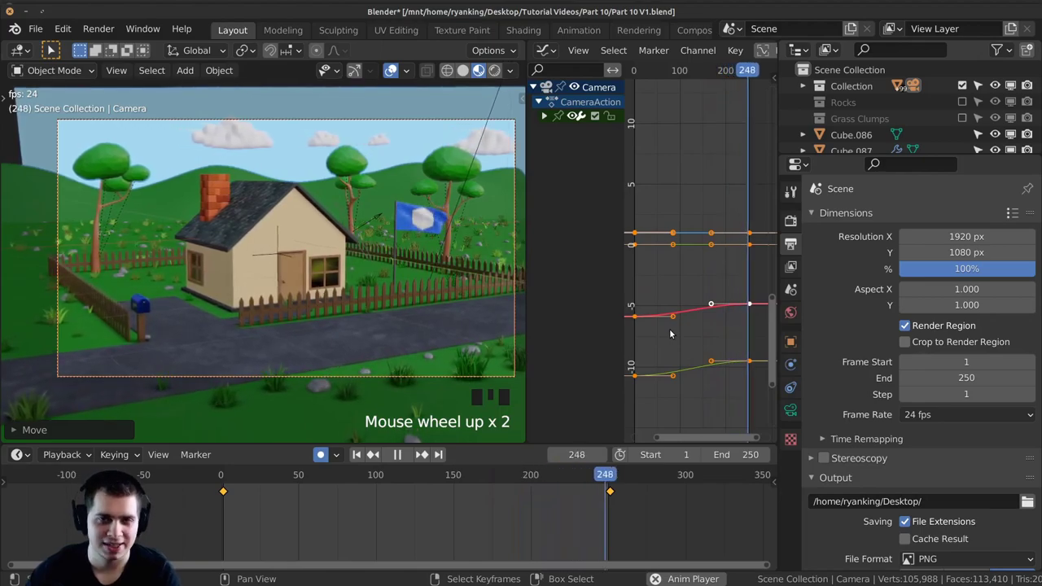
Delete the in-between camera keyframes, leaving only the start and end keys
{"action": "key", "text": "a"}
{"action": "key", "text": "a"}
{"action": "key", "text": "a"}
{"action": "key", "text": "a"}
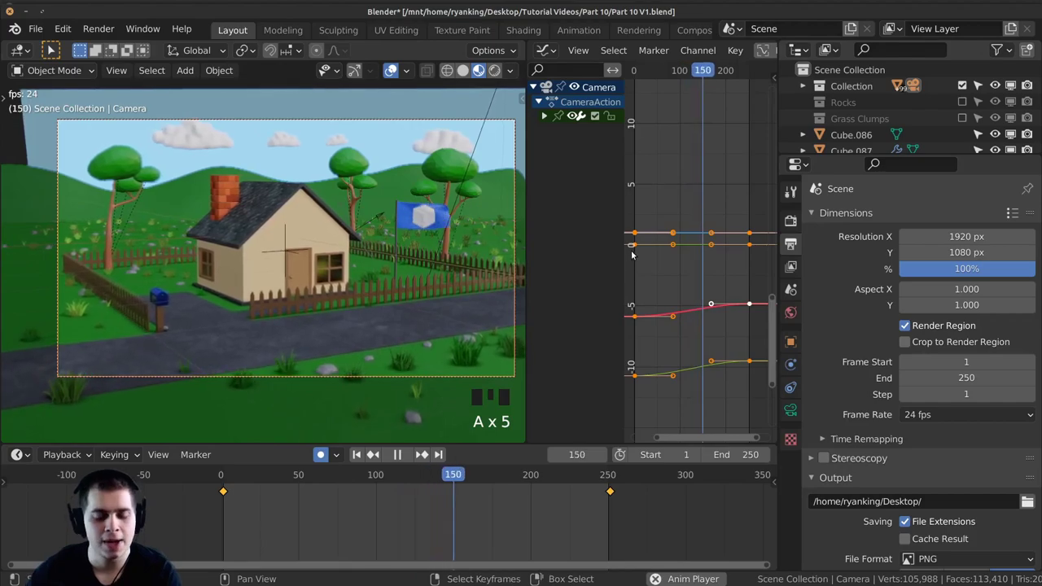
{"action": "key", "text": "t"}
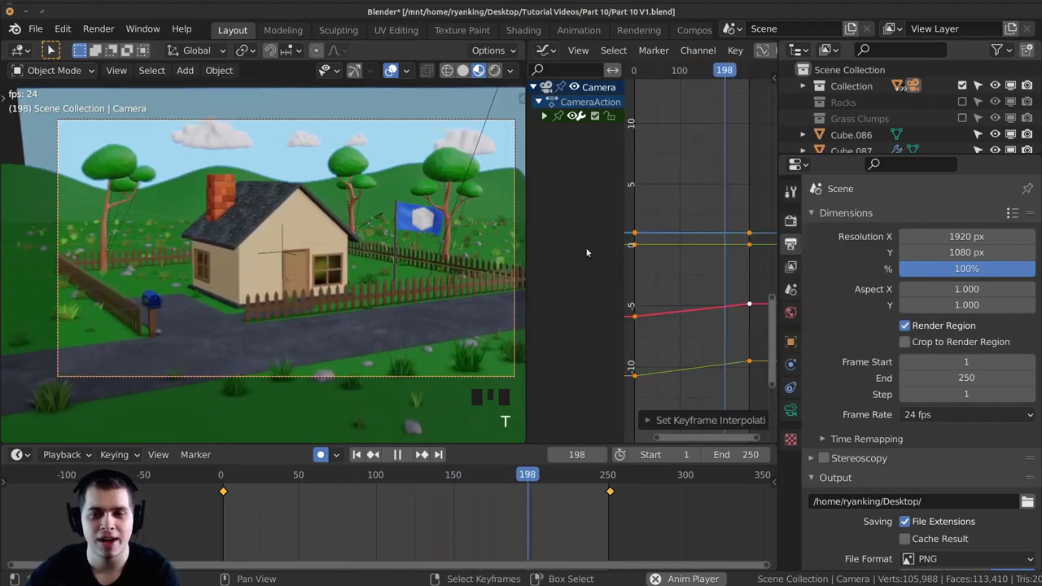
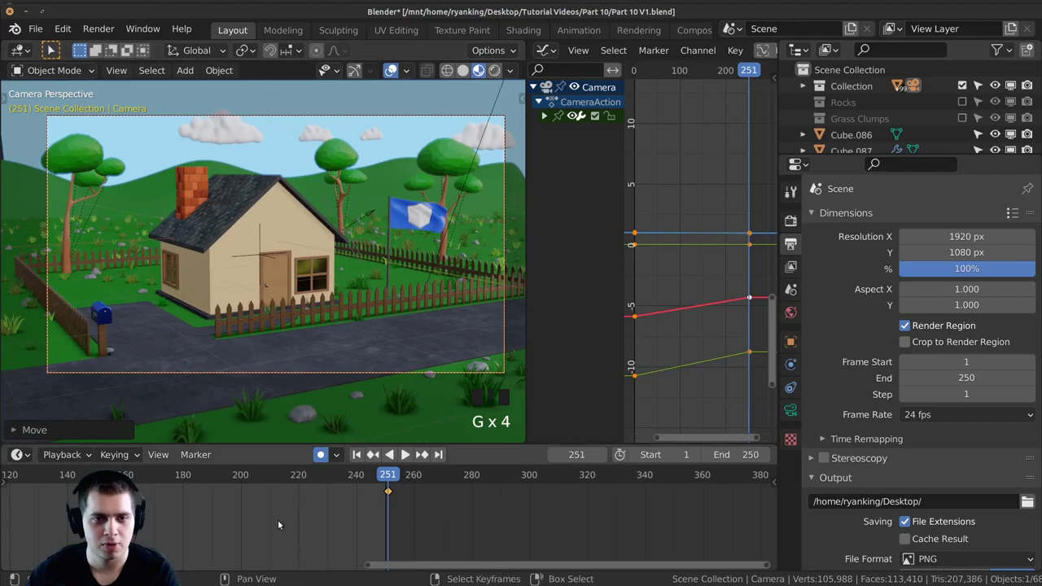
Replay the camera push-in while zooming around, then stop back at frame 1
{"action": "key", "text": "space"}
{"action": "scroll", "scroll_direction": "down", "scroll_amount": 3}
{"action": "scroll", "scroll_direction": "up", "scroll_amount": 3}
{"action": "scroll", "scroll_direction": "down", "scroll_amount": 3}
{"action": "scroll", "scroll_direction": "down", "scroll_amount": 3}
{"action": "left_click_drag", "start_coordinate": [345, 302], "coordinate": [334, 457]}
{"action": "scroll", "scroll_direction": "up", "scroll_amount": 3}
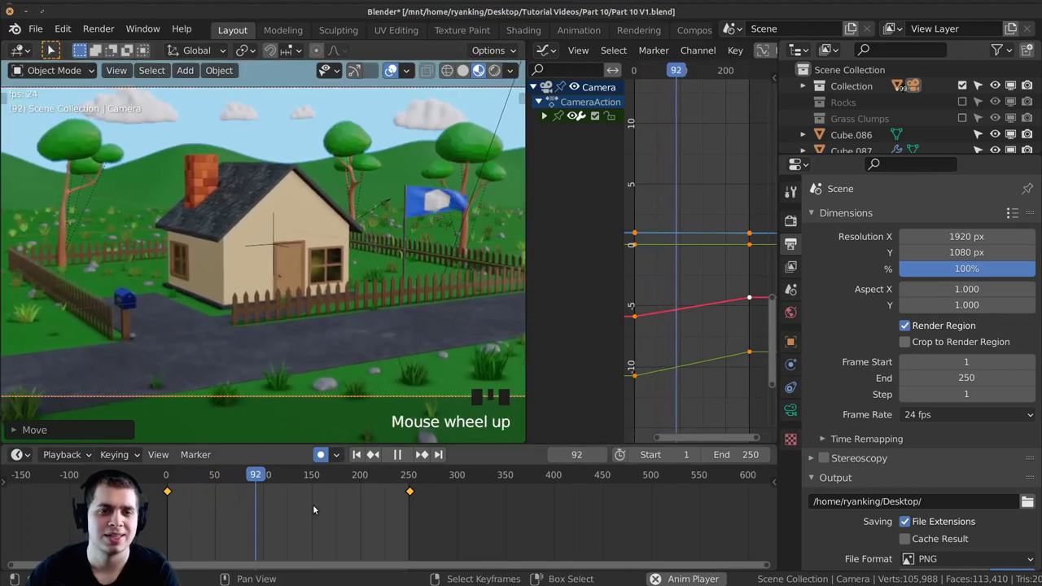
{"action": "scroll", "scroll_direction": "down", "scroll_amount": 3}
{"action": "key", "text": "space"}
Pull the camera's start position further back along its local Z and check frame 251
{"action": "key", "text": "g"}
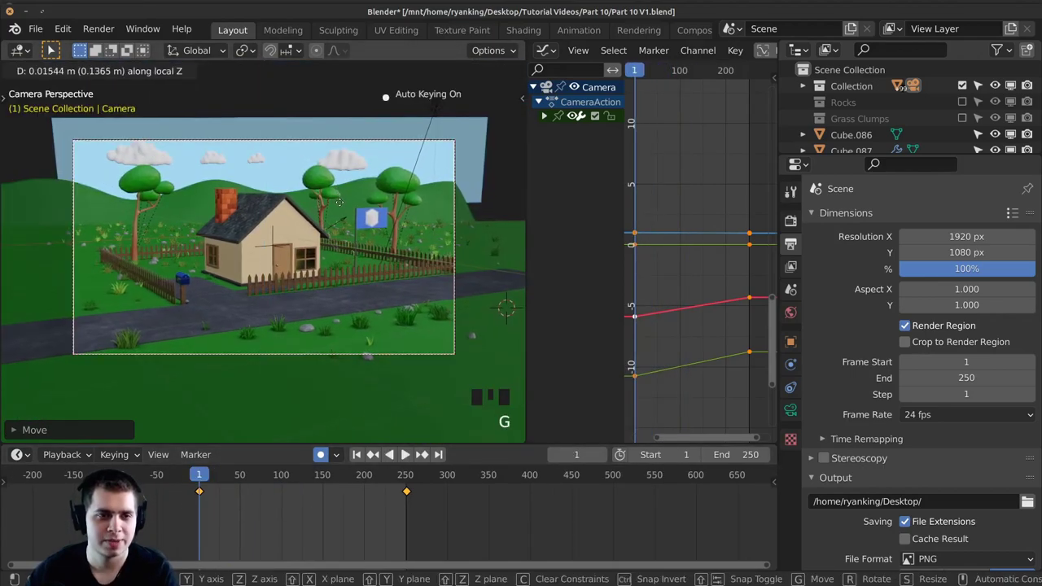
{"action": "key", "text": "g"}
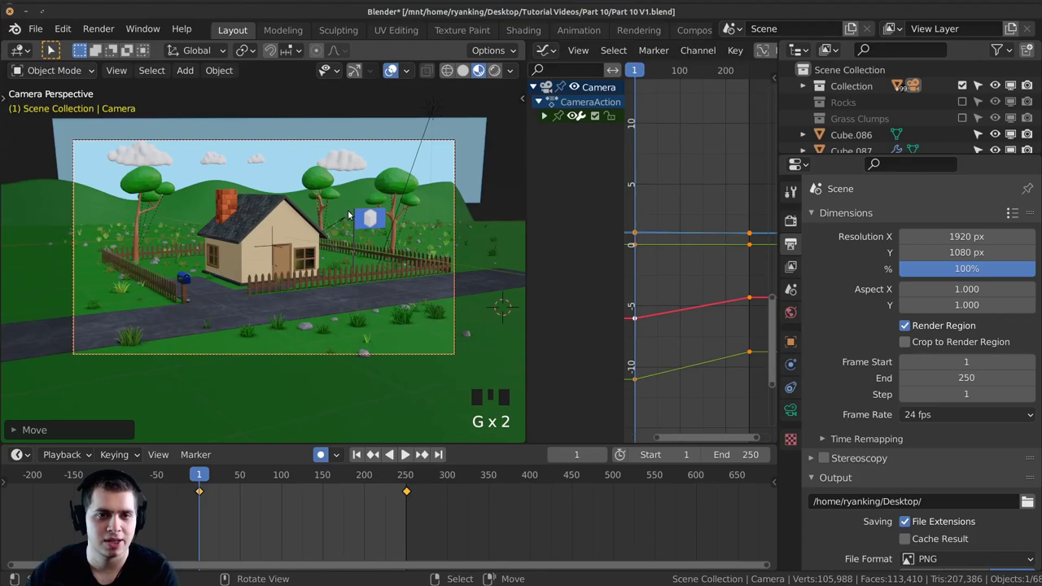
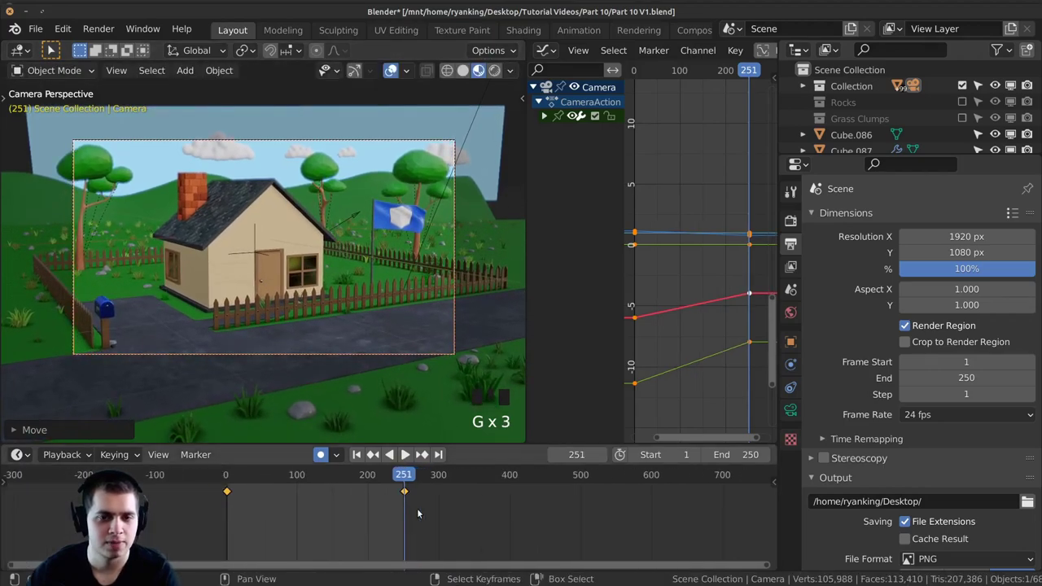
{"action": "scroll", "scroll_direction": "up", "scroll_amount": 3}
{"action": "scroll", "scroll_direction": "up", "scroll_amount": 3}
{"action": "scroll", "scroll_direction": "down", "scroll_amount": 3}
{"action": "key", "text": "space"}
{"action": "left_click_drag", "start_coordinate": [239, 504], "coordinate": [434, 203]}
{"action": "right_click", "coordinate": [434, 204]}
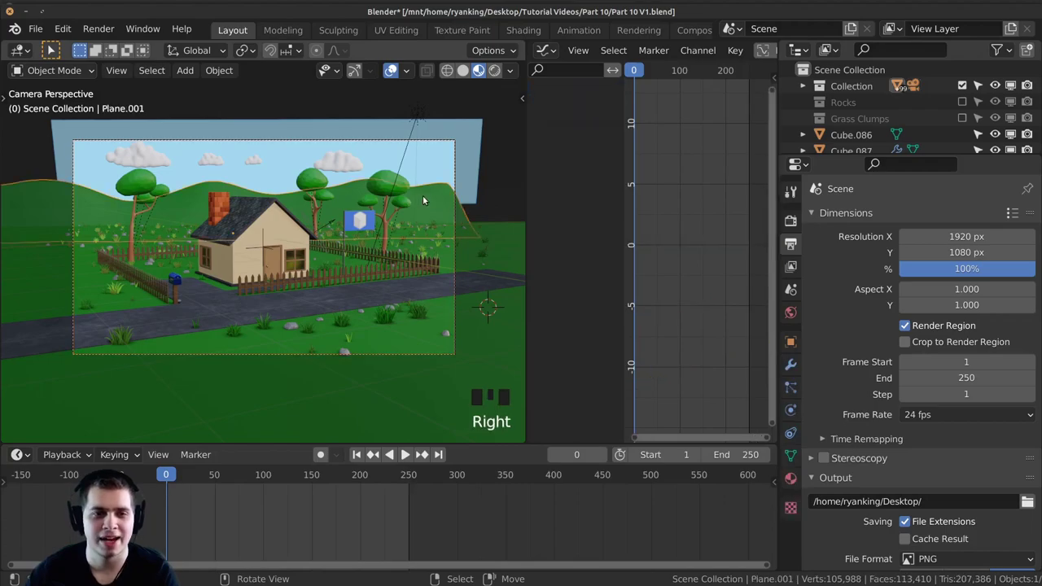
Move the Plane.001 hill backdrop, preview the animation, and save as Part 10 V1
{"action": "key", "text": "g"}
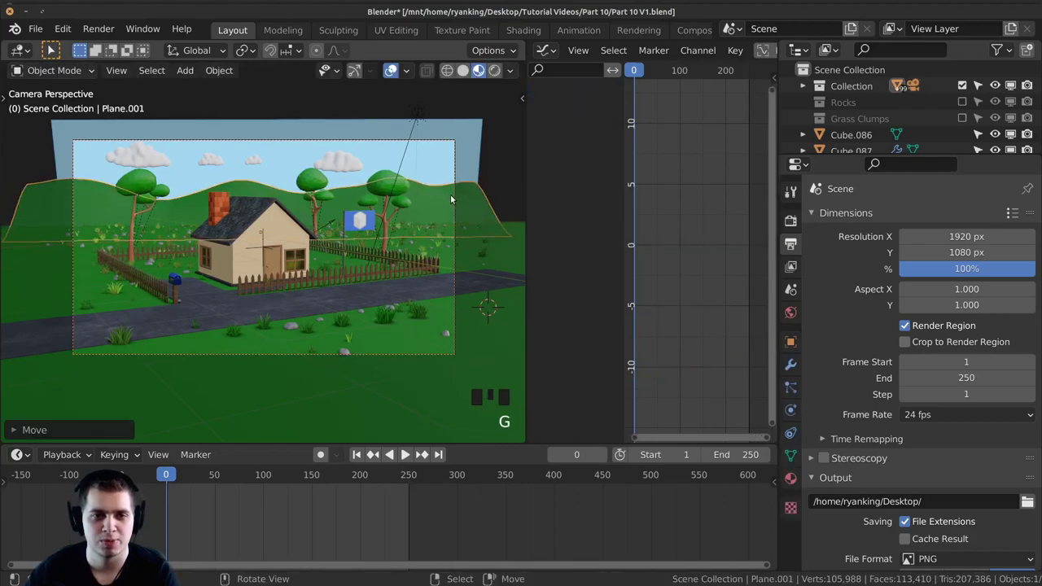
{"action": "key", "text": "space"}
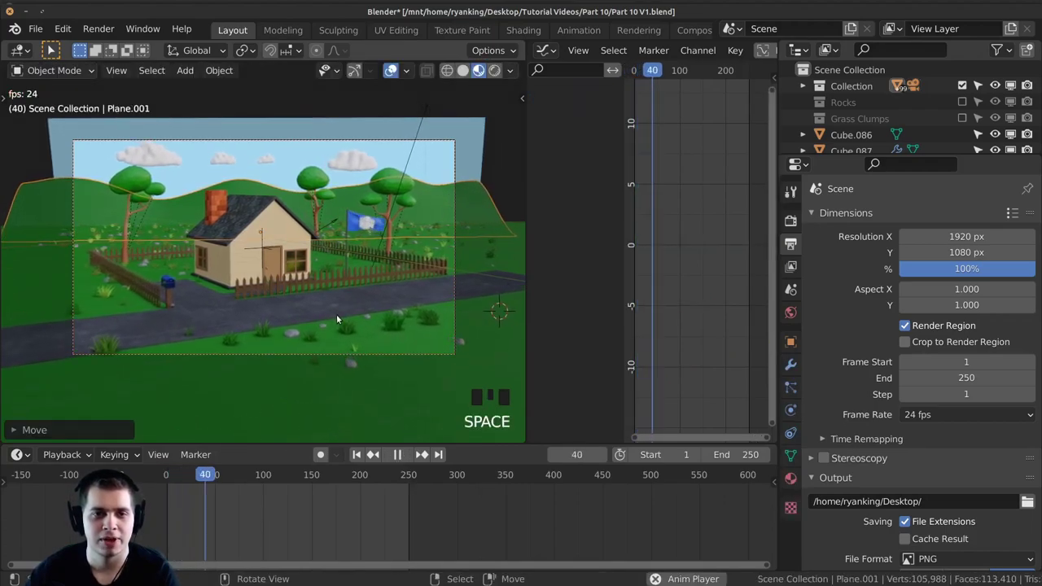
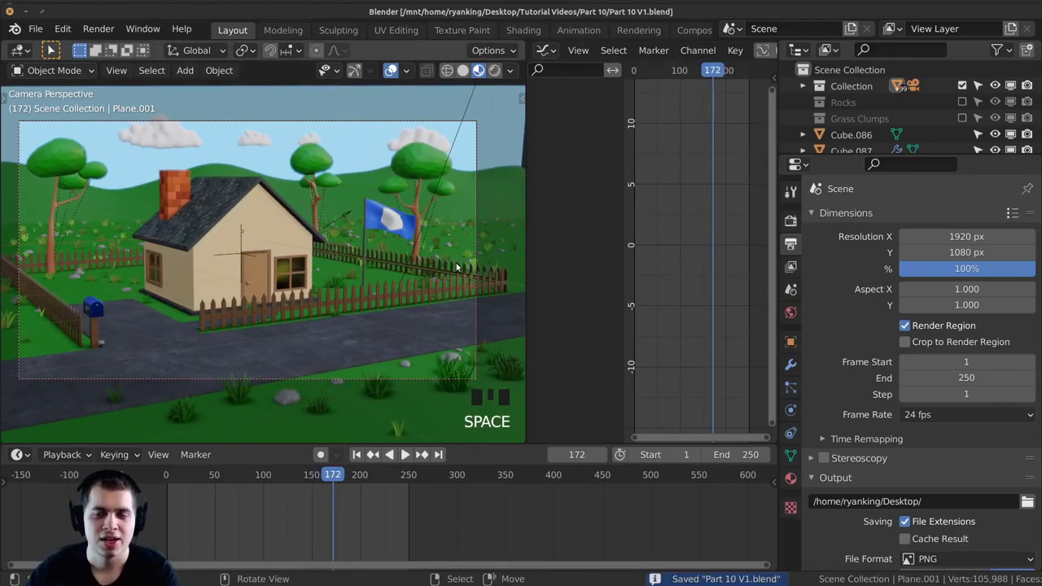
{"action": "scroll", "scroll_direction": "up", "scroll_amount": 3}
{"action": "scroll", "scroll_direction": "down", "scroll_amount": 3}
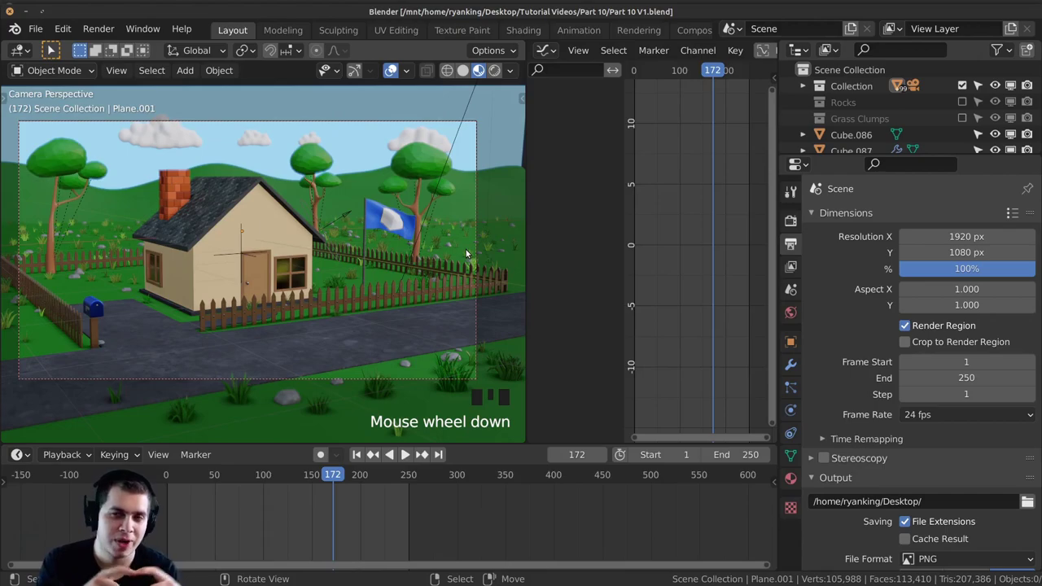
{"action": "scroll", "scroll_direction": "down", "scroll_amount": 3}
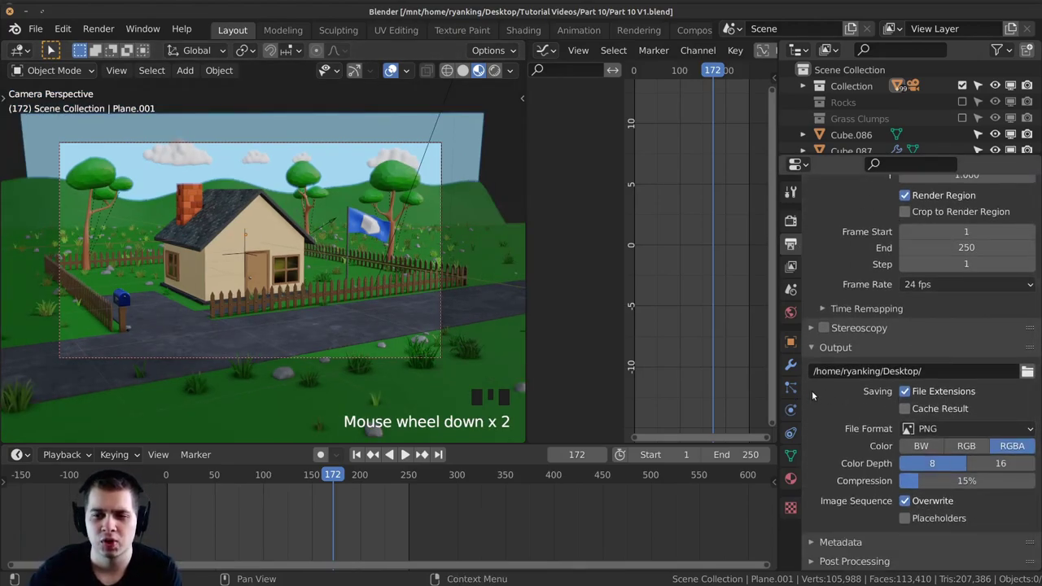
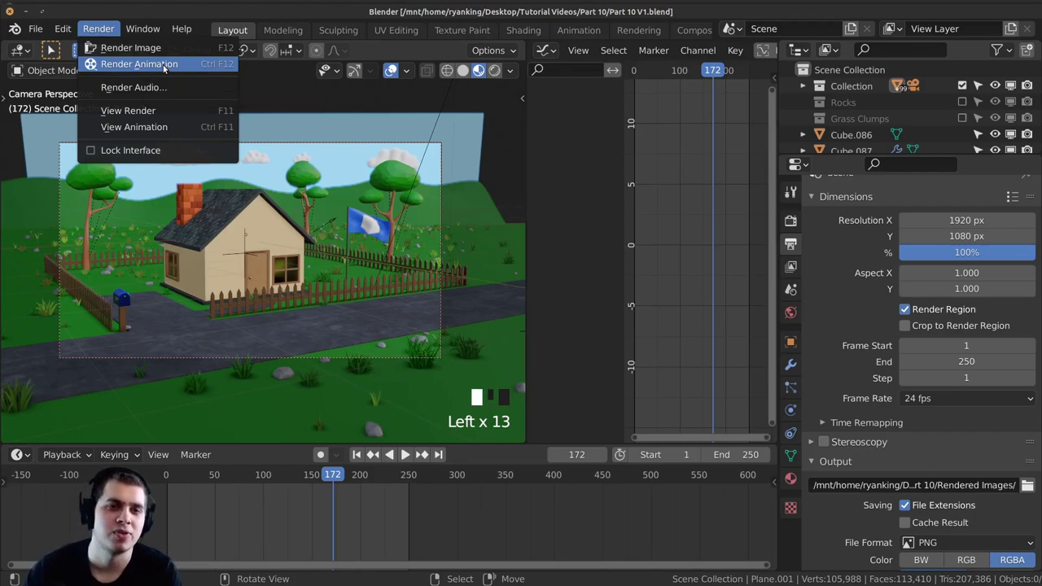
Show the Cycles GPU Compute render settings and return the resolution scale to 100%
{"action": "key", "text": "Escape"}
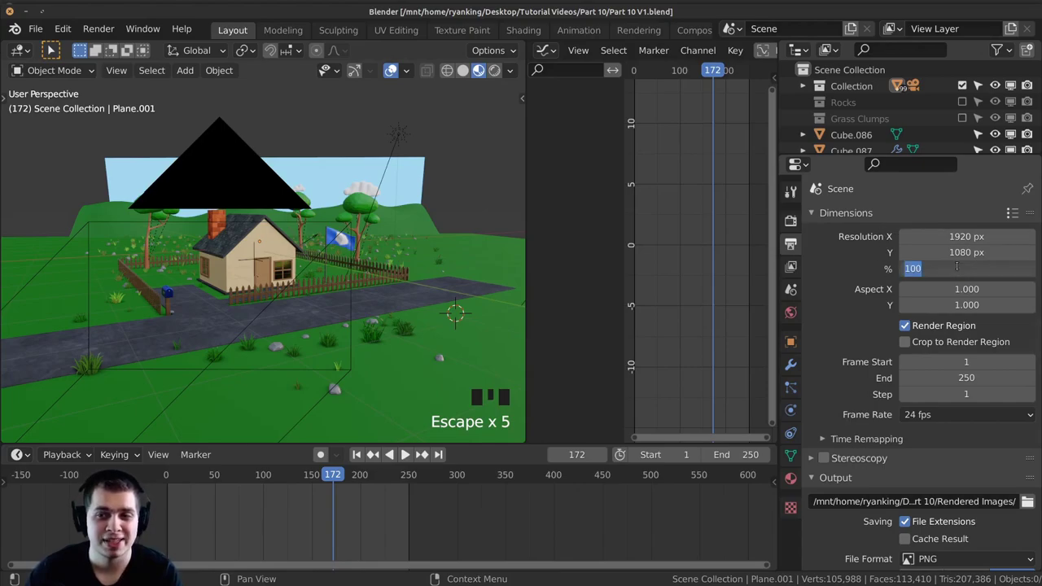
{"action": "left_click_drag", "start_coordinate": [856, 269], "coordinate": [999, 268]}
{"action": "key", "text": "0"}
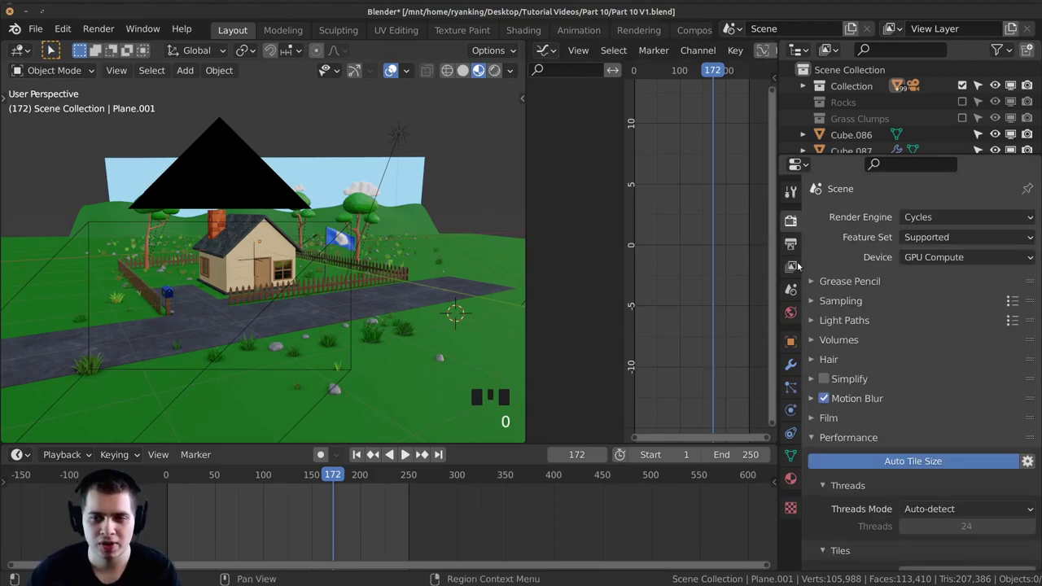